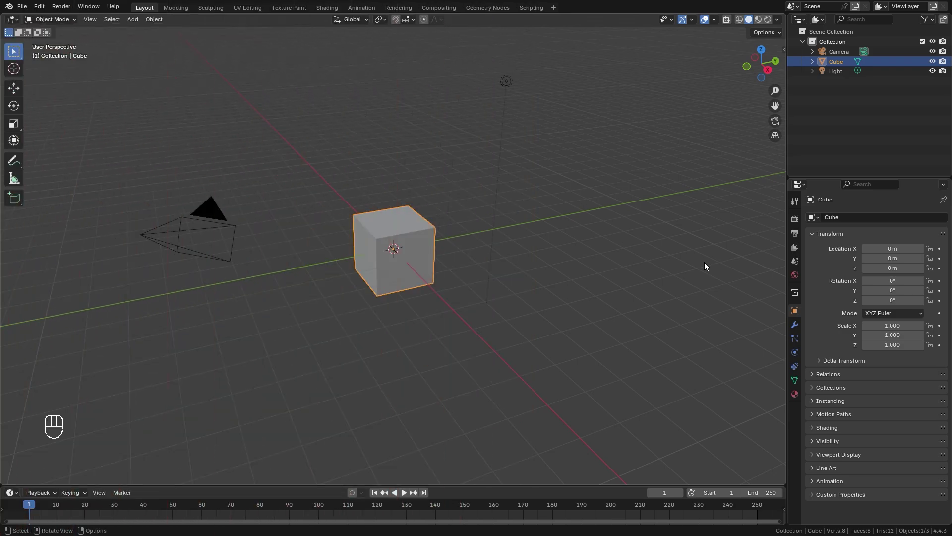
- Delete the default cube and add a Suzanne monkey head subdivided at level 2 with smooth shading
{"action": "key", "text": "c"}
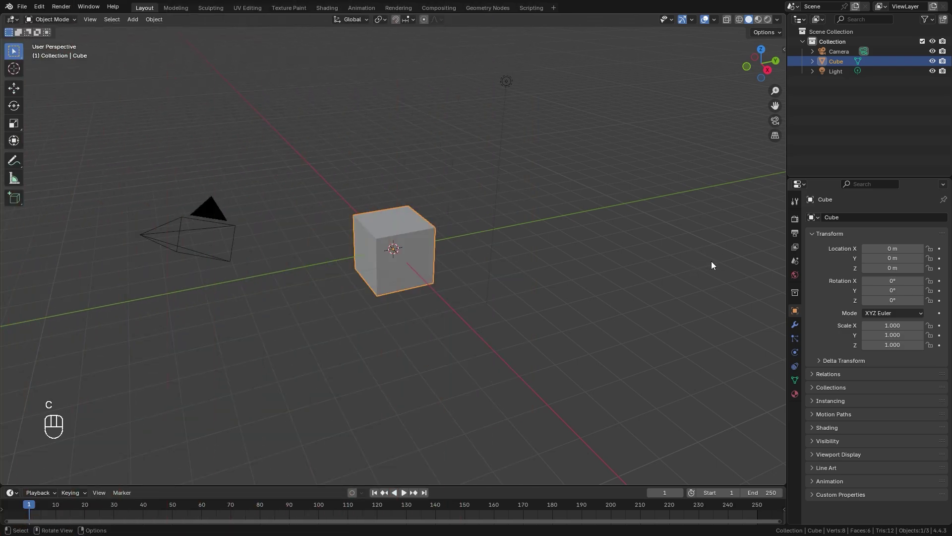
{"action": "key", "text": "x"}
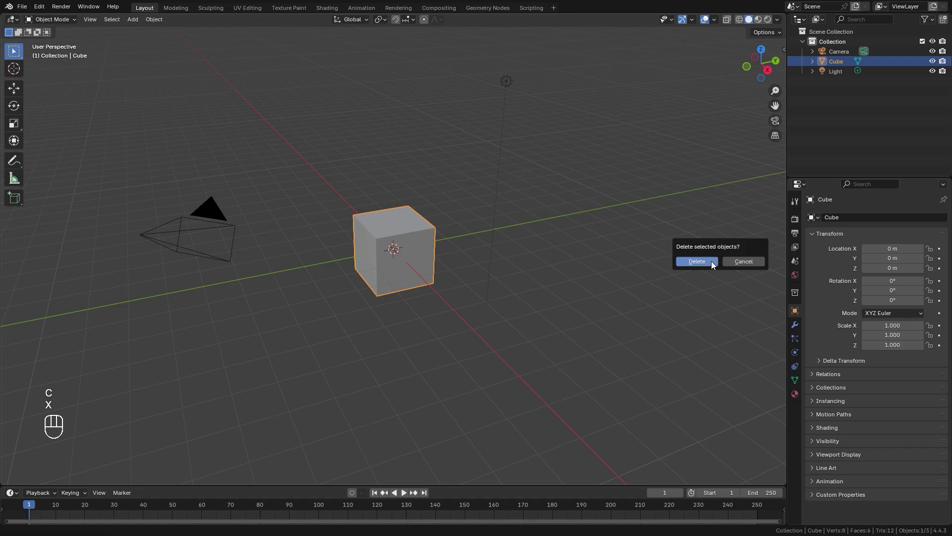
{"action": "key", "text": "shift+a"}
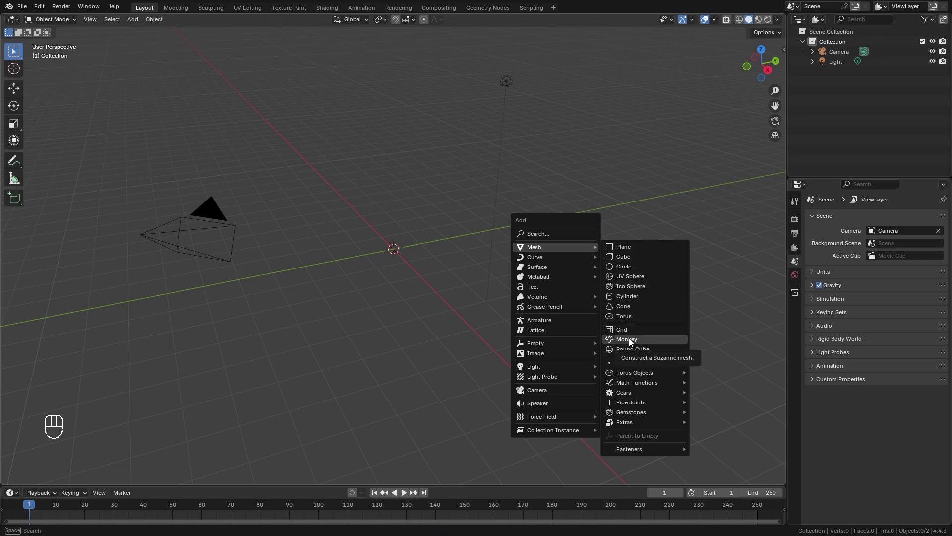
{"action": "left_click_drag", "start_coordinate": [424, 237], "coordinate": [486, 233]}
{"action": "left_click_drag", "start_coordinate": [486, 233], "coordinate": [497, 237]}
{"action": "left_click_drag", "start_coordinate": [459, 266], "coordinate": [504, 244]}
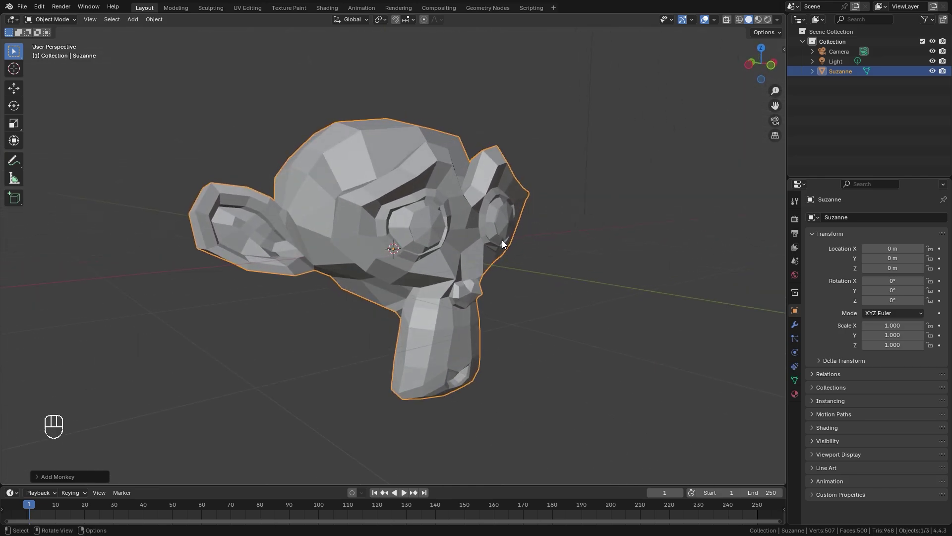
{"action": "key", "text": "ctrl+2"}
- Raise Suzanne about 1.13 m above the ground along Z
{"action": "left_click_drag", "start_coordinate": [486, 225], "coordinate": [526, 218]}
{"action": "left_click_drag", "start_coordinate": [526, 218], "coordinate": [452, 226]}
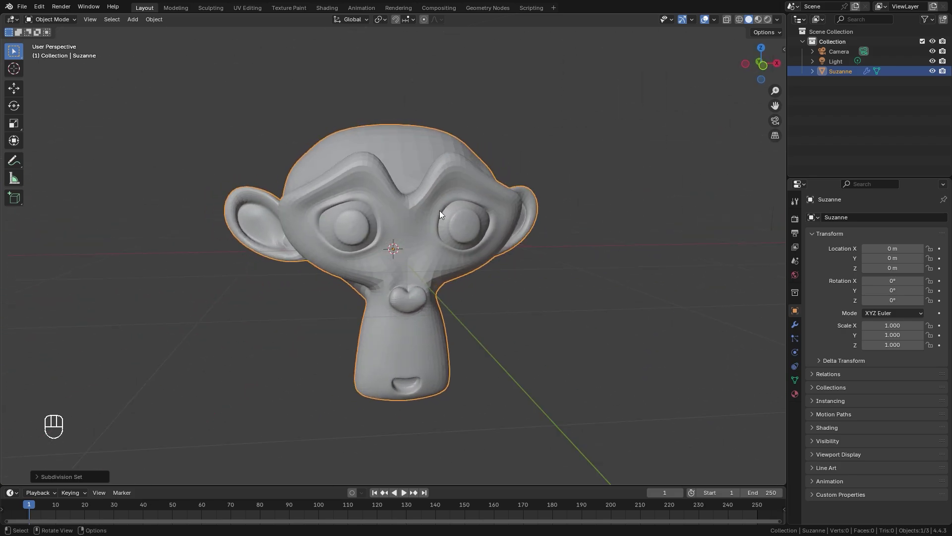
{"action": "left_click_drag", "start_coordinate": [366, 184], "coordinate": [433, 239]}
{"action": "left_click_drag", "start_coordinate": [393, 243], "coordinate": [398, 249]}
{"action": "key", "text": "g"}
{"action": "left_click_drag", "start_coordinate": [446, 230], "coordinate": [435, 242]}
{"action": "key", "text": "shift+a"}
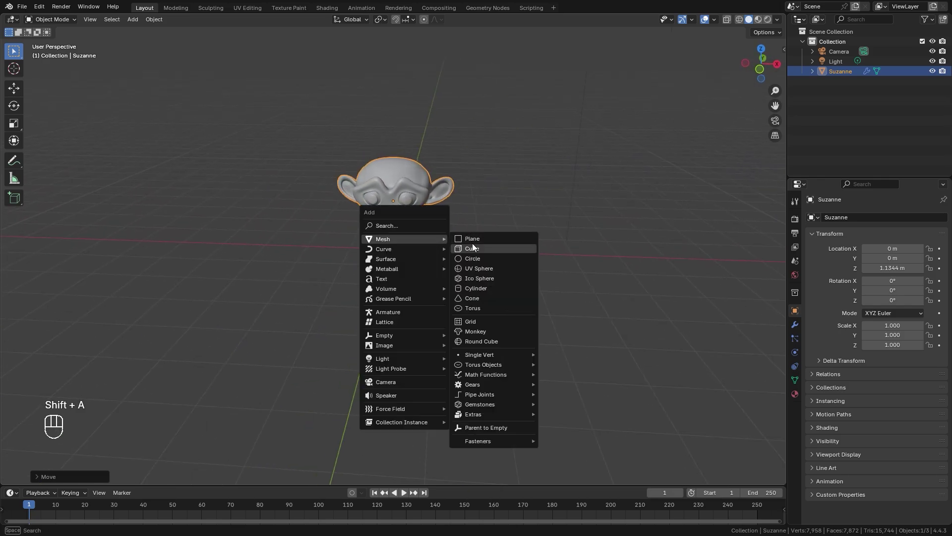
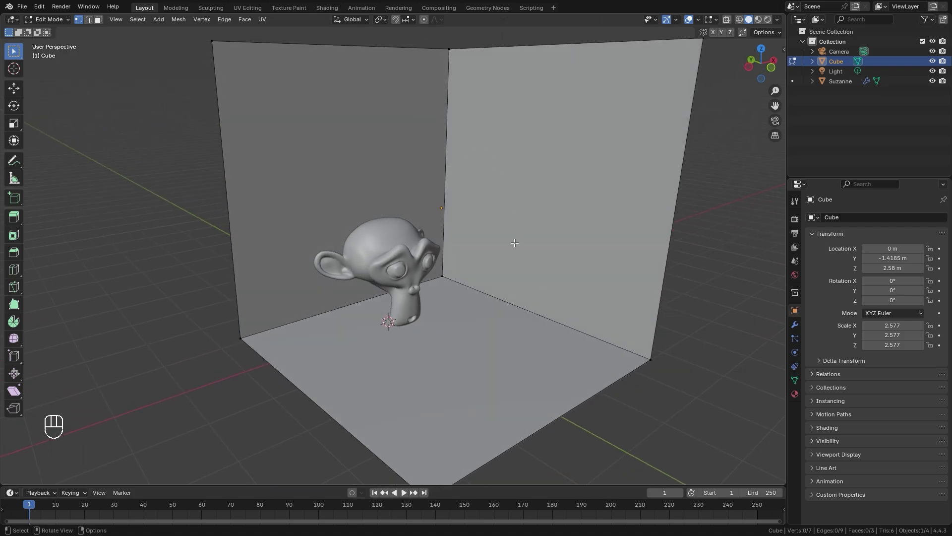
- Bevel the room's corner edges in edge-select mode so walls meet the floor smoothly, then leave Edit Mode
{"action": "key", "text": "2"}
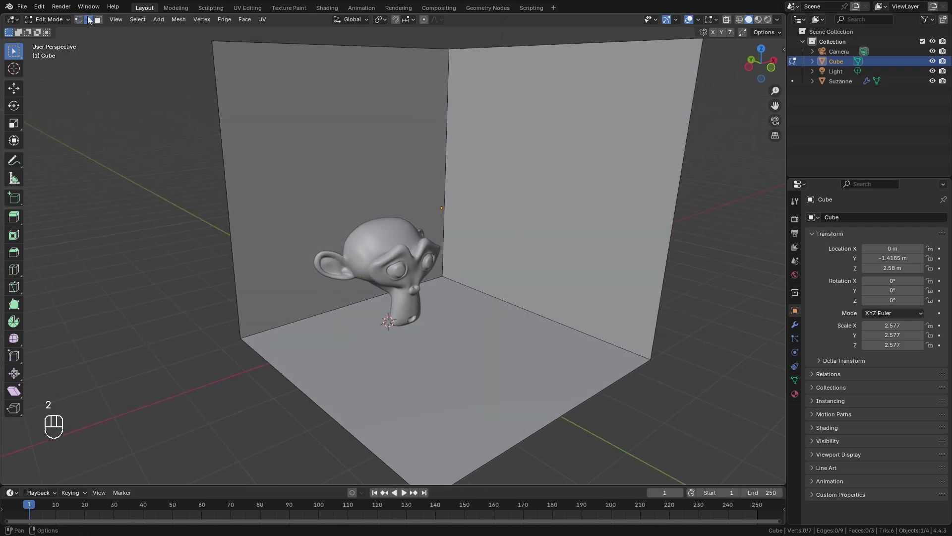
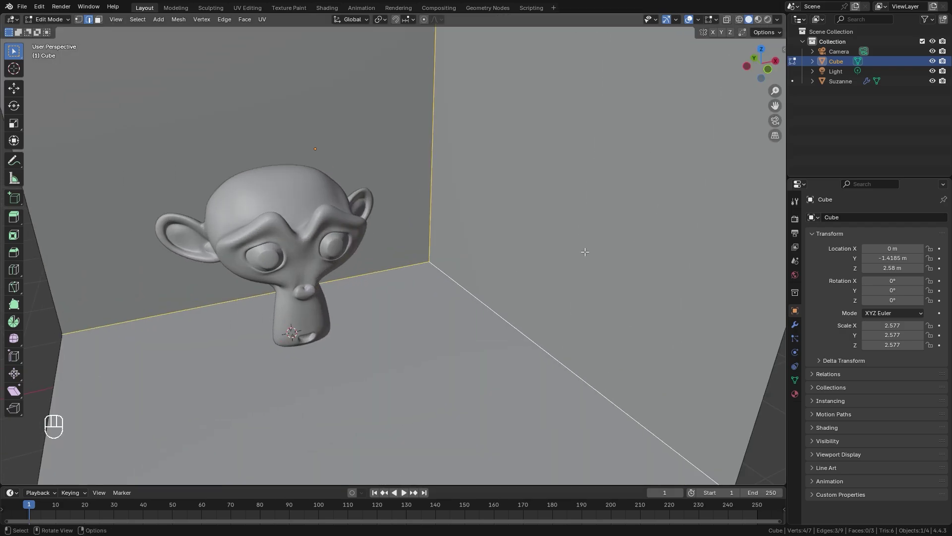
{"action": "key", "text": "ctrl+b"}
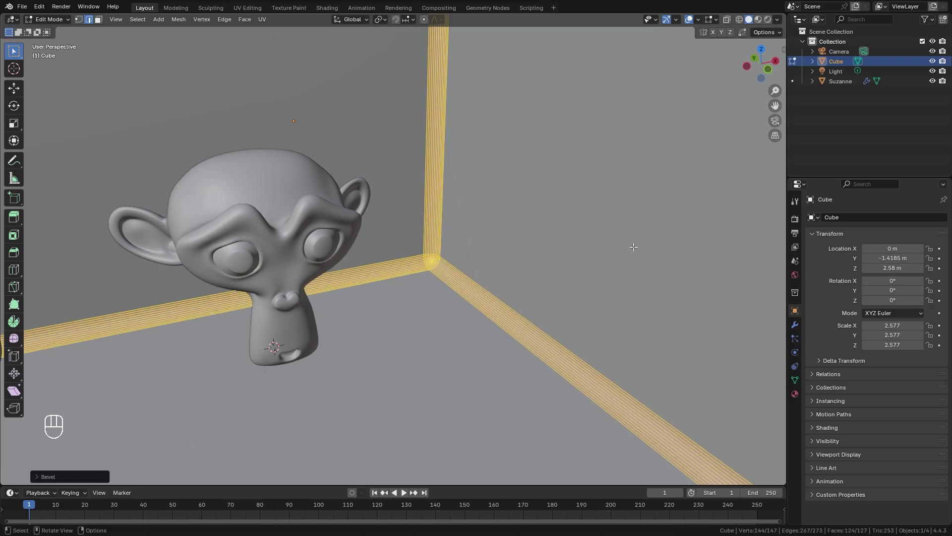
{"action": "key", "text": "Tab"}
{"action": "left_click_drag", "start_coordinate": [454, 269], "coordinate": [423, 250]}
{"action": "left_click_drag", "start_coordinate": [374, 250], "coordinate": [337, 244]}
{"action": "left_click_drag", "start_coordinate": [336, 244], "coordinate": [371, 256]}
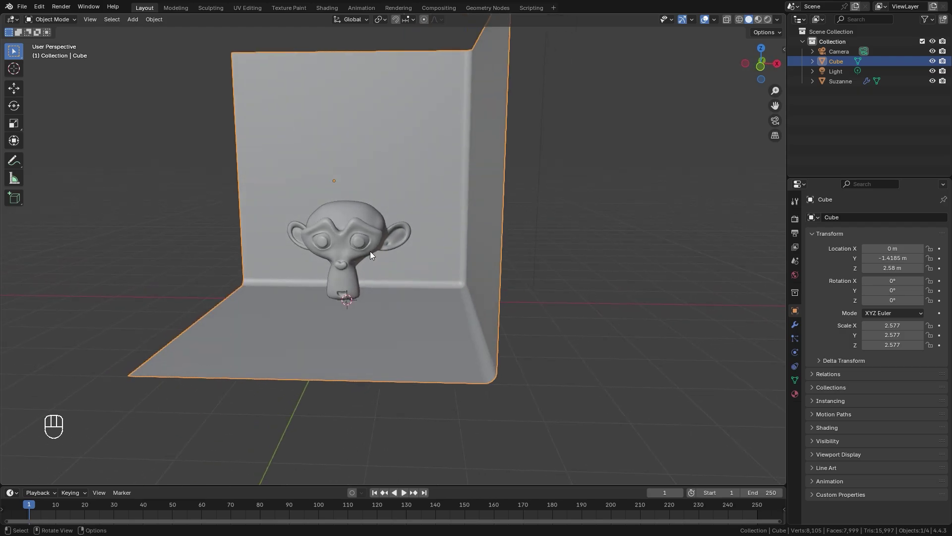
- Add a cube and scale it to about 2.57 in front orthographic view so it encloses the room
{"action": "key", "text": "shift+a"}
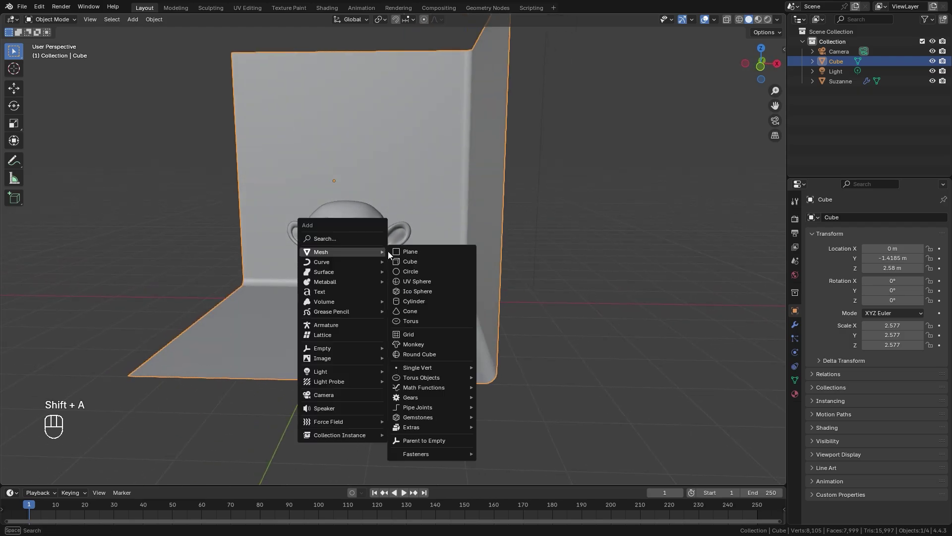
{"action": "key", "text": "z"}
{"action": "key", "text": "KP_1"}
{"action": "key", "text": "s"}
{"action": "key", "text": "g"}
{"action": "key", "text": "s"}
{"action": "key", "text": "g"}
{"action": "key", "text": "s"}
{"action": "key", "text": "g"}
{"action": "key", "text": "s"}
{"action": "key", "text": "ctrl+z"}
{"action": "key", "text": "s"}
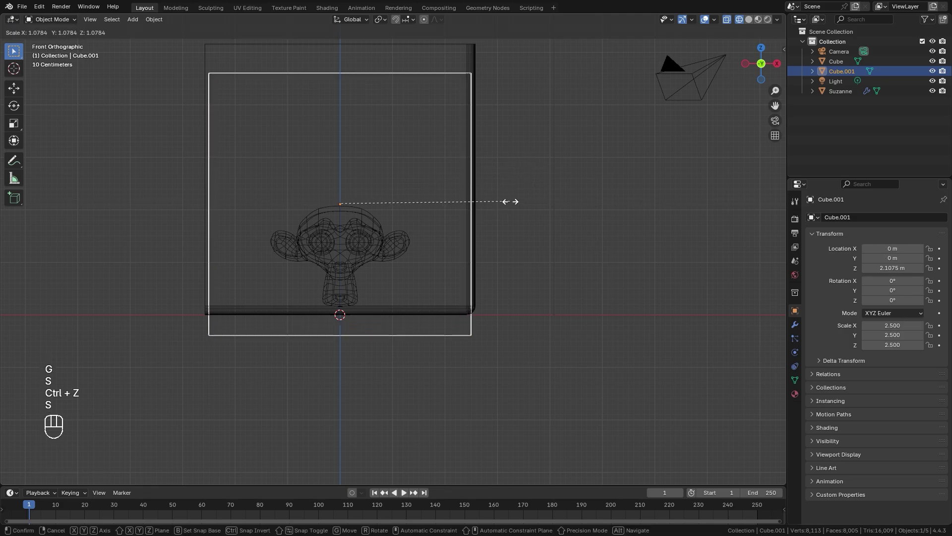
{"action": "left_click", "coordinate": [465, 195]}
{"action": "key", "text": "s"}
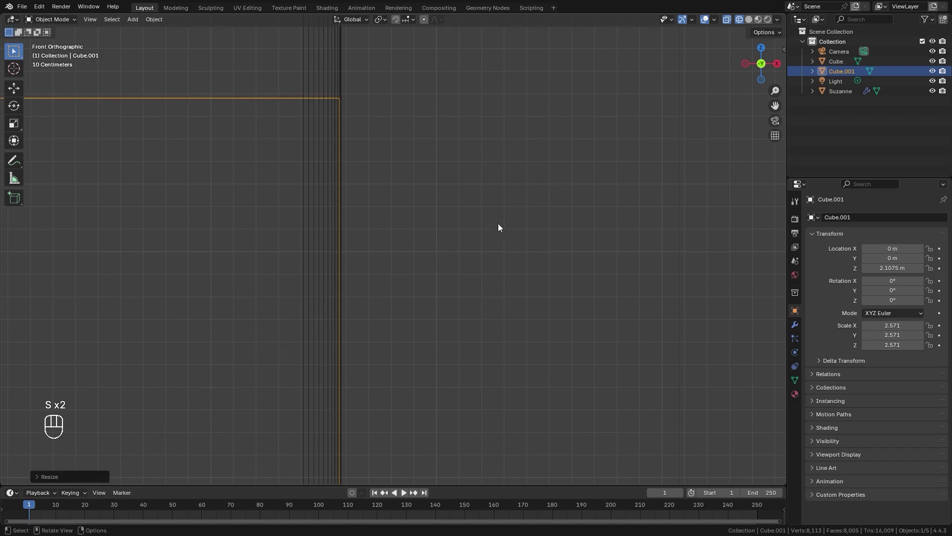
- Shift the enclosing box along Y in top view to cover the room, then add another small cube
{"action": "key", "text": "KP_7"}
{"action": "left_click_drag", "start_coordinate": [401, 223], "coordinate": [519, 263]}
{"action": "key", "text": "g"}
{"action": "left_click_drag", "start_coordinate": [495, 181], "coordinate": [410, 301]}
{"action": "left_click", "coordinate": [471, 364]}
{"action": "key", "text": "g"}
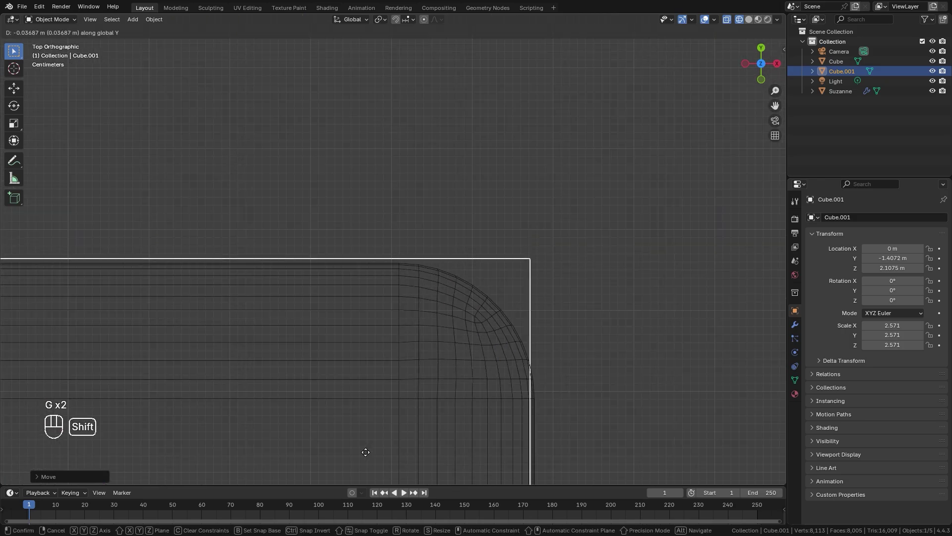
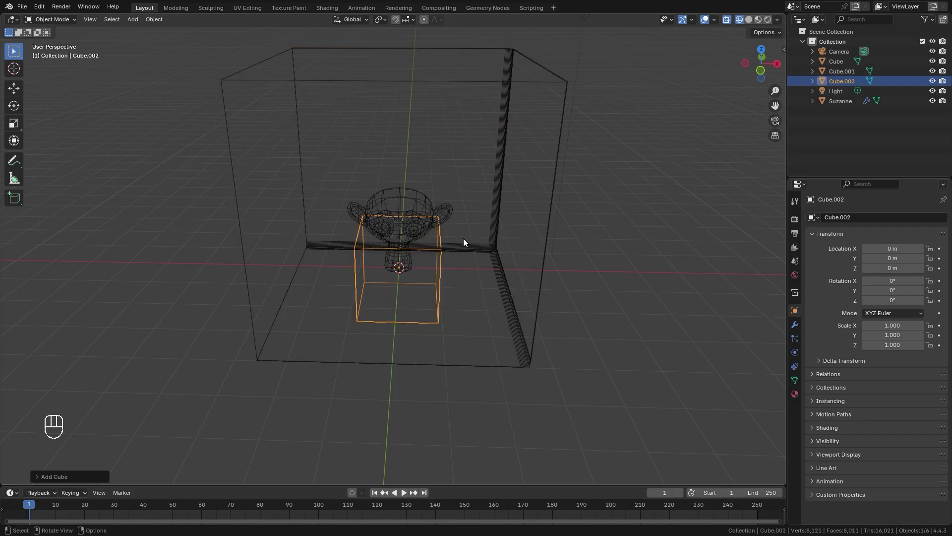
- Shrink the small cube to about 0.39 and move it high into a corner of the room
{"action": "key", "text": "s"}
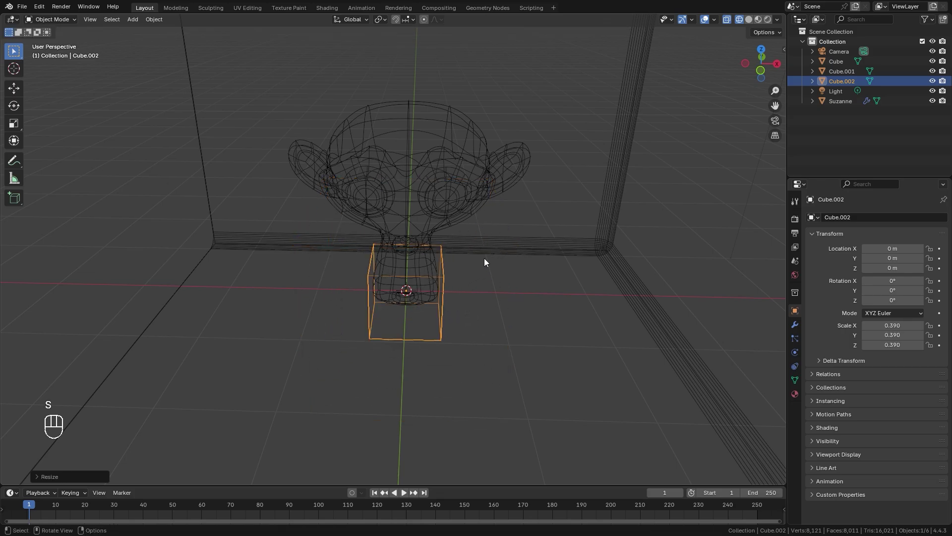
{"action": "key", "text": "KP_1"}
{"action": "left_click_drag", "start_coordinate": [397, 240], "coordinate": [423, 316]}
{"action": "key", "text": "s"}
{"action": "key", "text": "g"}
{"action": "key", "text": "KP_7"}
{"action": "middle_click", "coordinate": [370, 232]}
{"action": "key", "text": "g"}
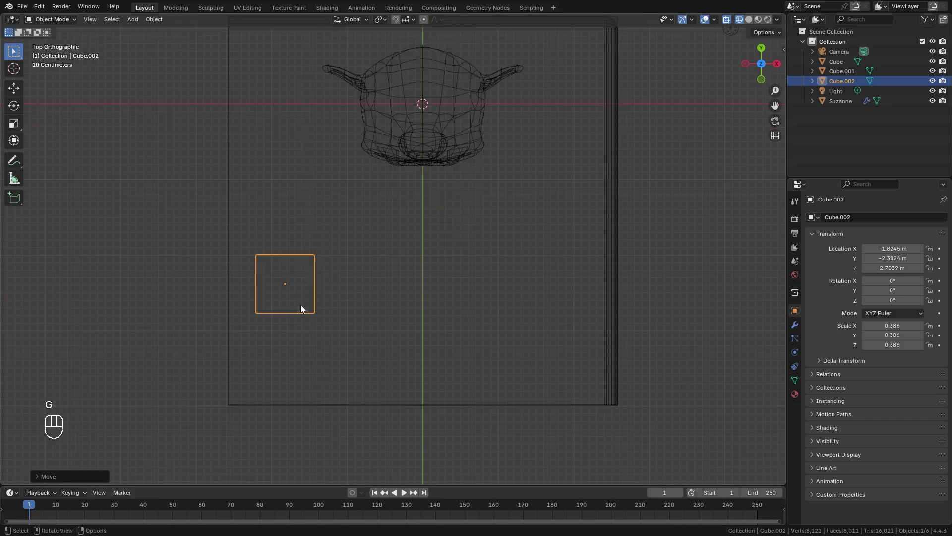
{"action": "left_click_drag", "start_coordinate": [271, 304], "coordinate": [237, 260]}
{"action": "left_click", "coordinate": [237, 260]}
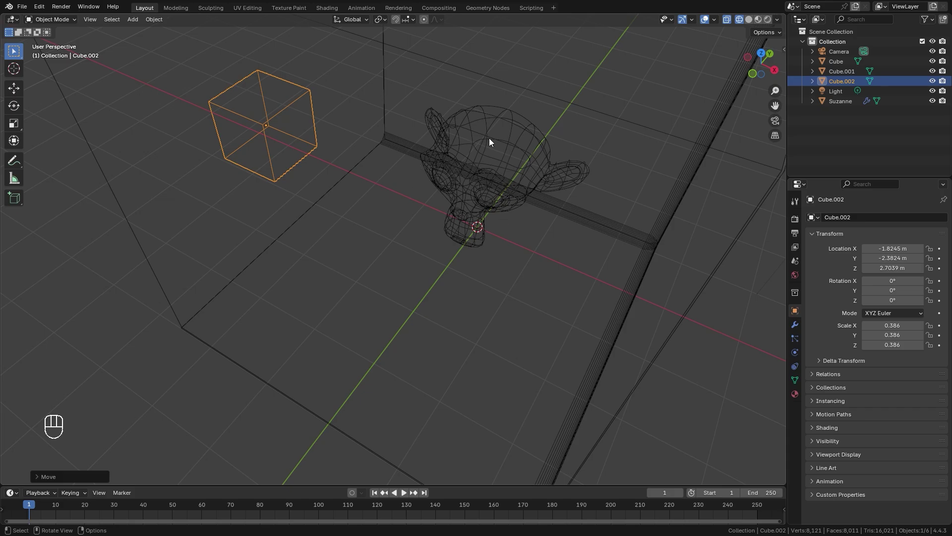
{"action": "left_click_drag", "start_coordinate": [411, 259], "coordinate": [636, 267]}
- Select every object in the scene and apply scale to all of them
{"action": "key", "text": "a"}
{"action": "left_click", "coordinate": [530, 226]}
{"action": "left_click_drag", "start_coordinate": [501, 245], "coordinate": [492, 236]}
{"action": "key", "text": "a"}
{"action": "key", "text": "ctrl+a"}
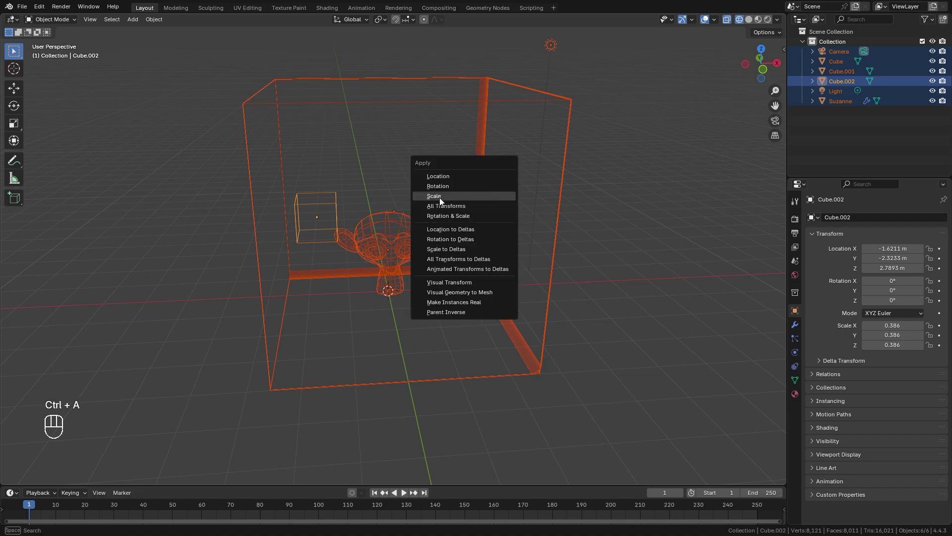
{"action": "left_click", "coordinate": [566, 202]}
{"action": "key", "text": "n"}
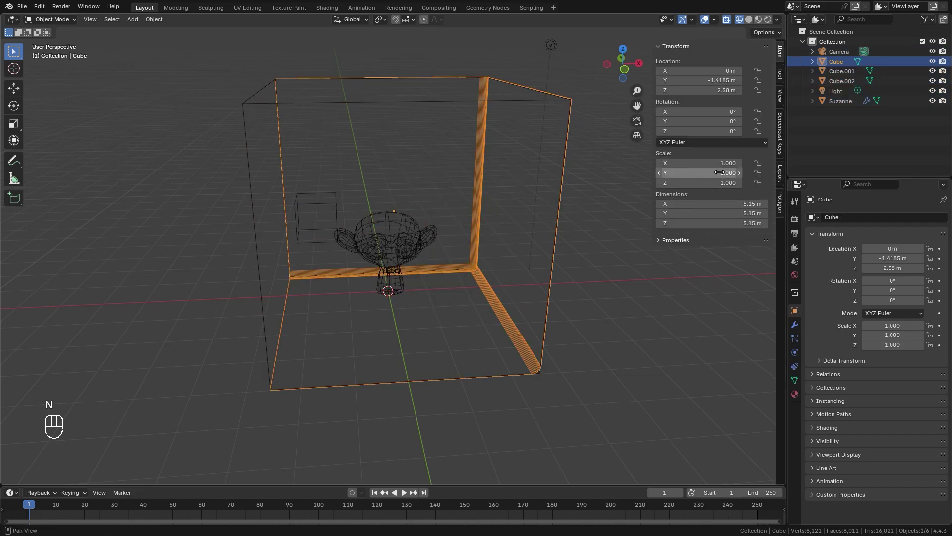
{"action": "key", "text": "n"}
{"action": "left_click_drag", "start_coordinate": [466, 274], "coordinate": [433, 268]}
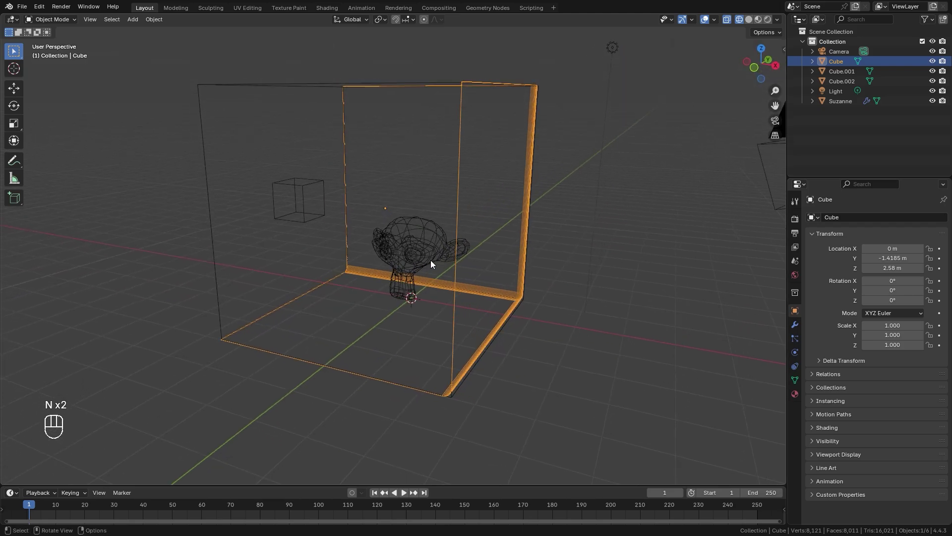
{"action": "left_click_drag", "start_coordinate": [430, 263], "coordinate": [465, 277]}
{"action": "middle_click", "coordinate": [495, 249]}
- Give the enclosing box Cube.001 fluid physics as a domain of type Liquid
{"action": "left_click", "coordinate": [406, 142]}
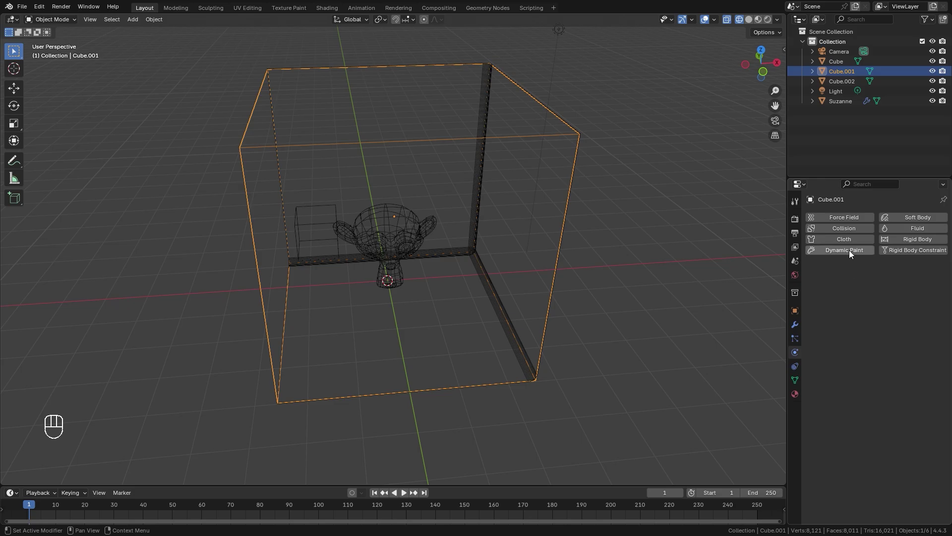
{"action": "left_click", "coordinate": [909, 231]}
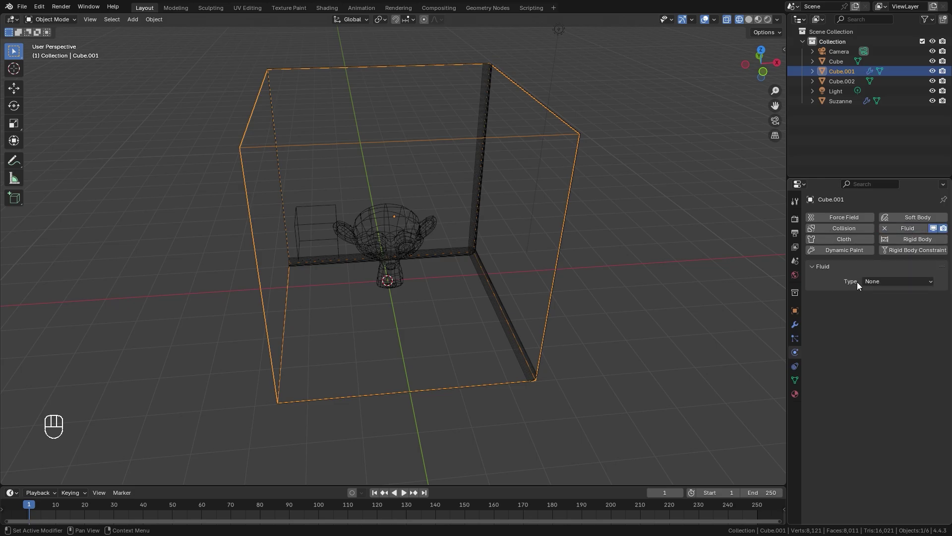
{"action": "left_click_drag", "start_coordinate": [891, 285], "coordinate": [871, 305]}
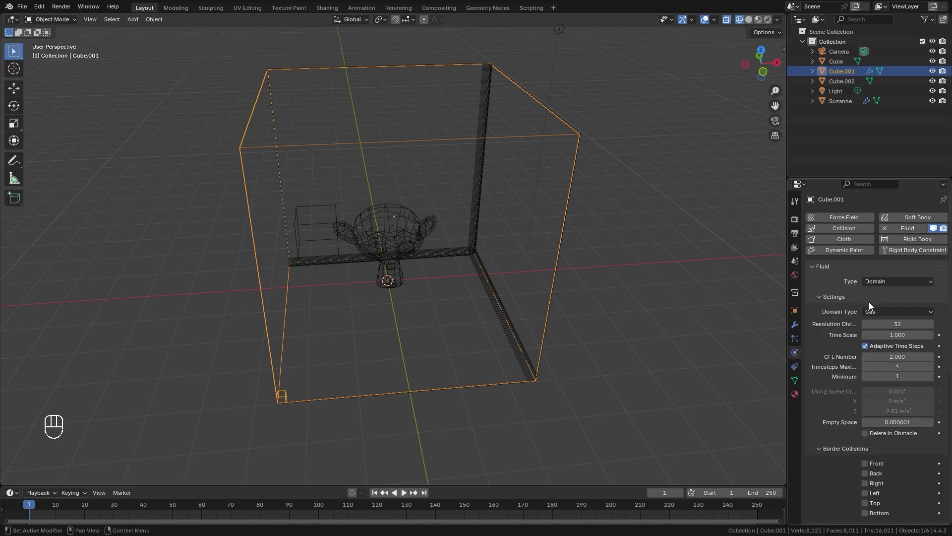
{"action": "left_click_drag", "start_coordinate": [887, 312], "coordinate": [917, 331]}
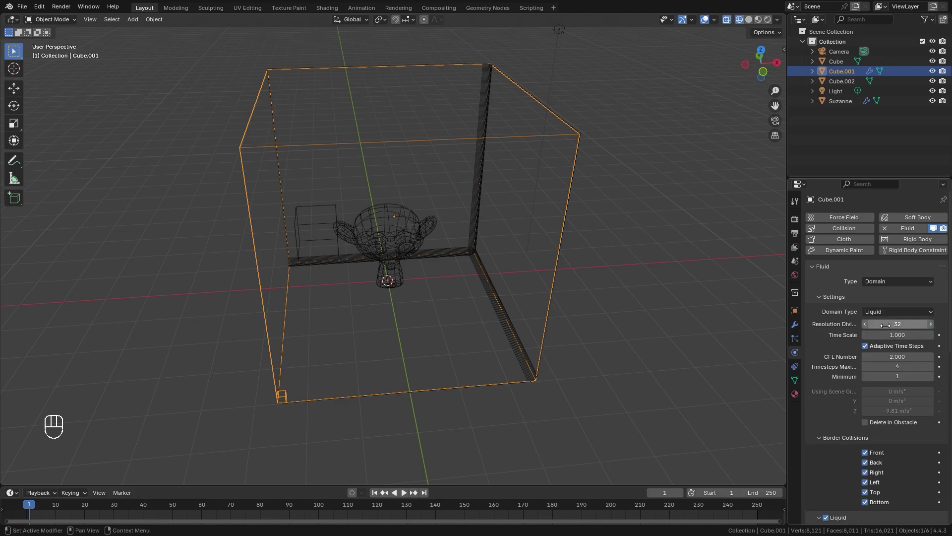
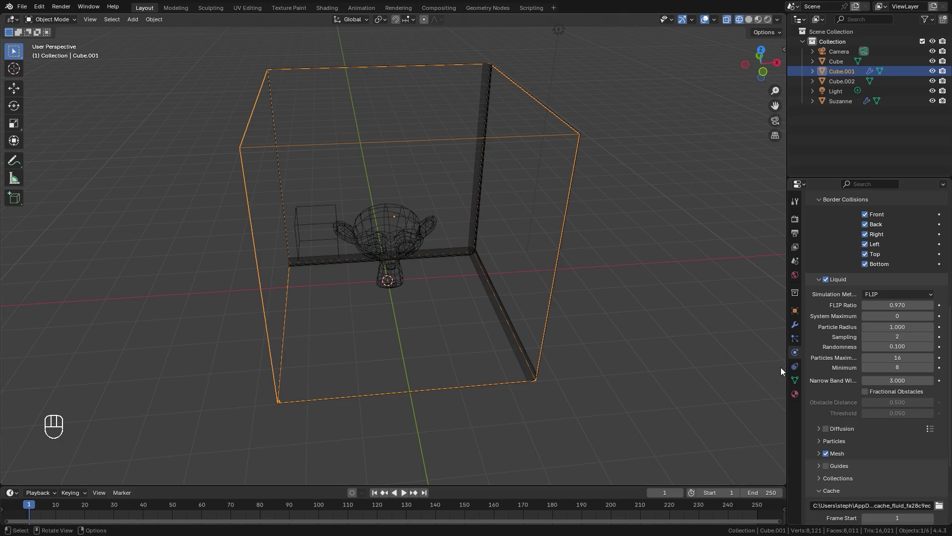
{"action": "left_click_drag", "start_coordinate": [299, 232], "coordinate": [302, 219]}
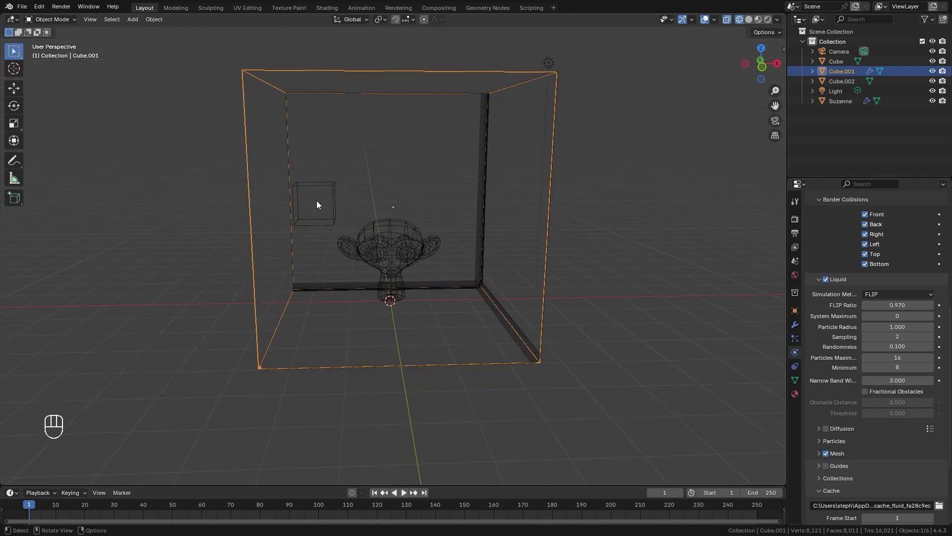
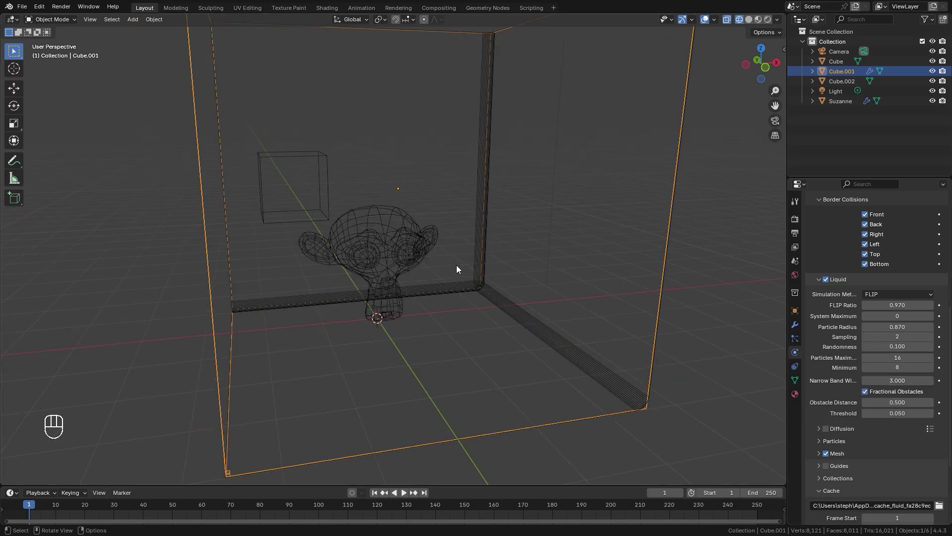
- Enable mesh generation for the liquid domain, then select the small cube inside the room
{"action": "middle_click", "coordinate": [405, 240]}
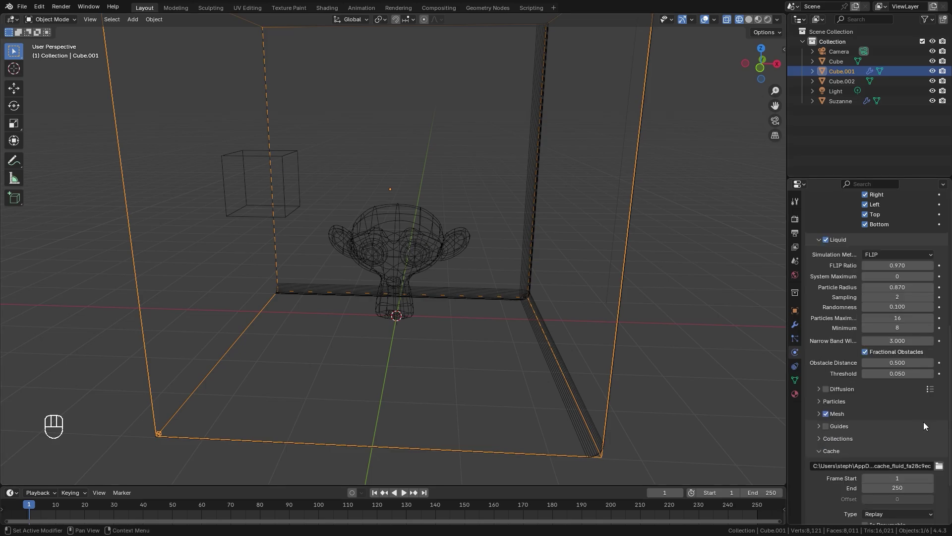
{"action": "left_click", "coordinate": [842, 418]}
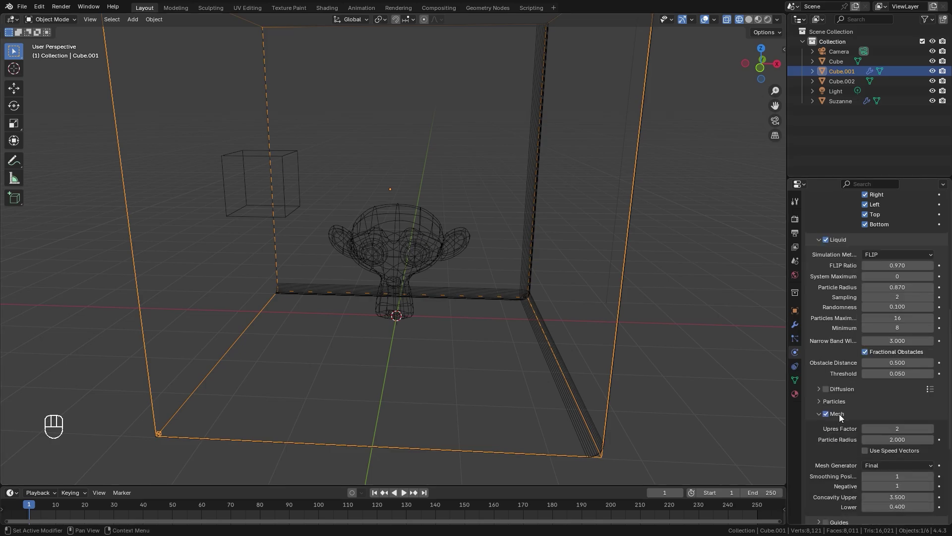
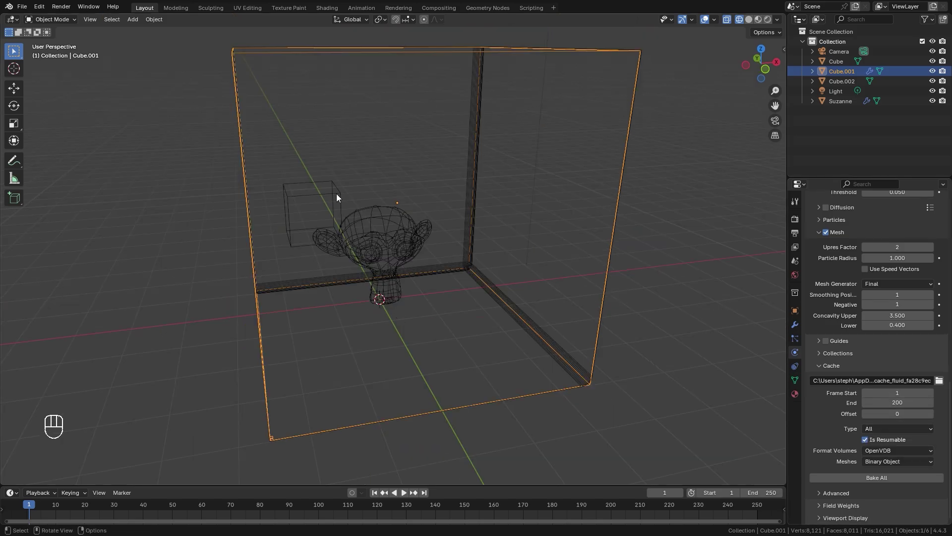
{"action": "left_click", "coordinate": [336, 193]}
- Add fluid physics to Cube.002 as a Flow object of flow type Liquid
{"action": "middle_click", "coordinate": [404, 236]}
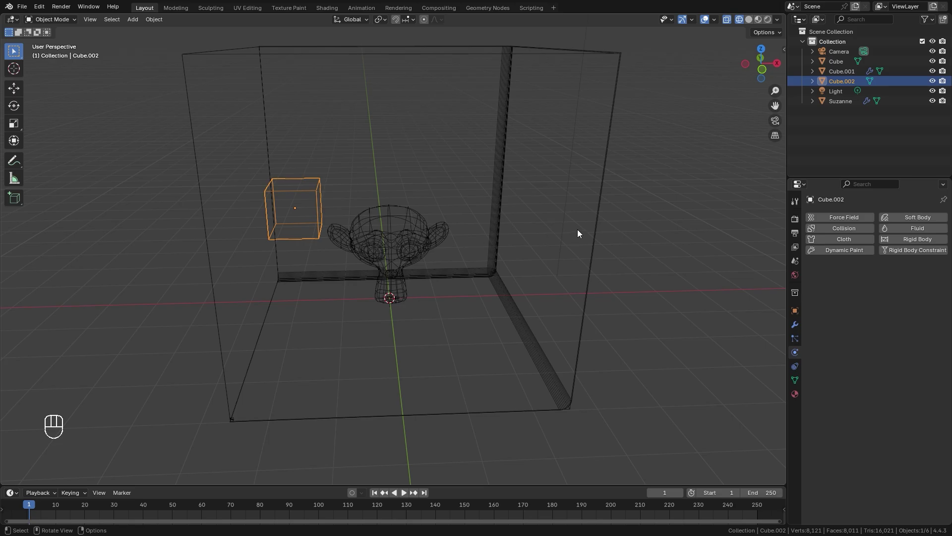
{"action": "left_click", "coordinate": [915, 232]}
{"action": "left_click_drag", "start_coordinate": [876, 283], "coordinate": [889, 313]}
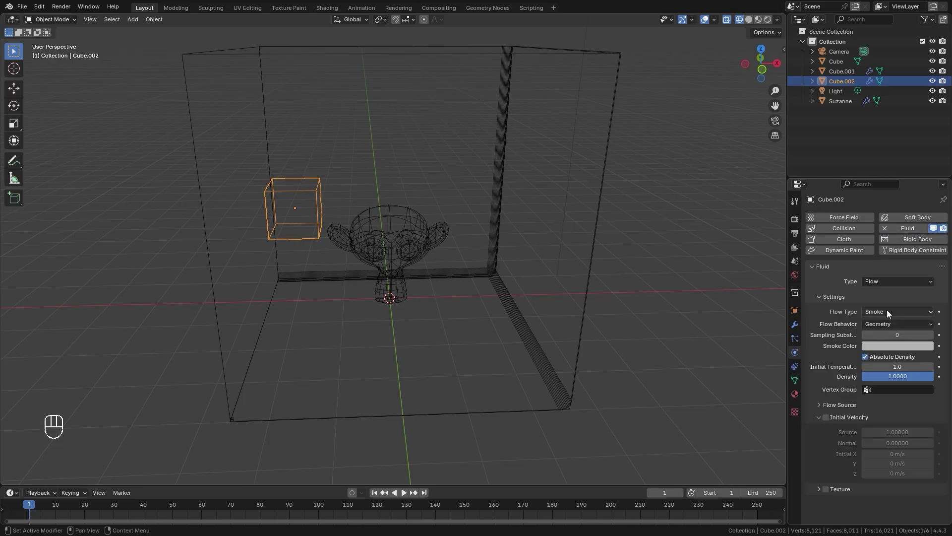
{"action": "left_click_drag", "start_coordinate": [892, 313], "coordinate": [877, 356]}
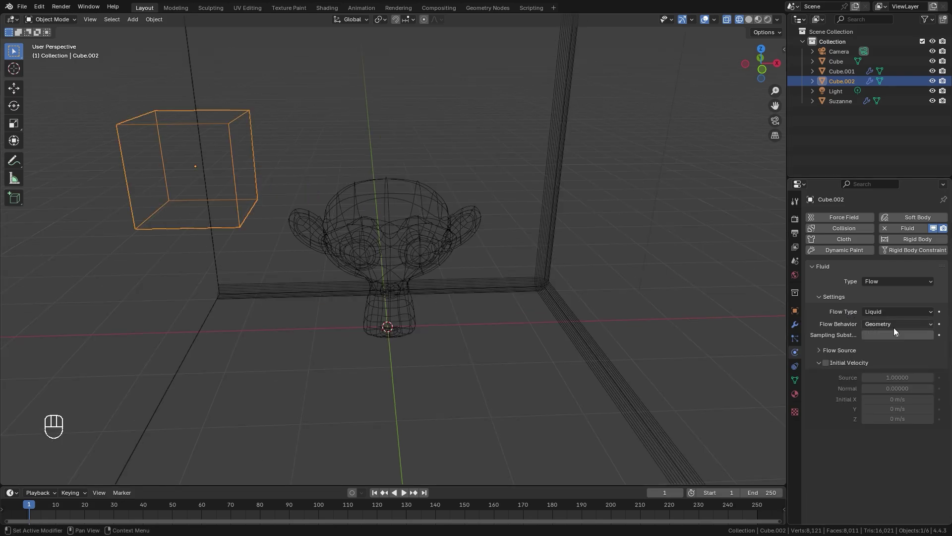
{"action": "left_click_drag", "start_coordinate": [537, 294], "coordinate": [561, 303]}
- Enable Initial Velocity on the small cube's liquid flow
{"action": "left_click_drag", "start_coordinate": [460, 275], "coordinate": [443, 269]}
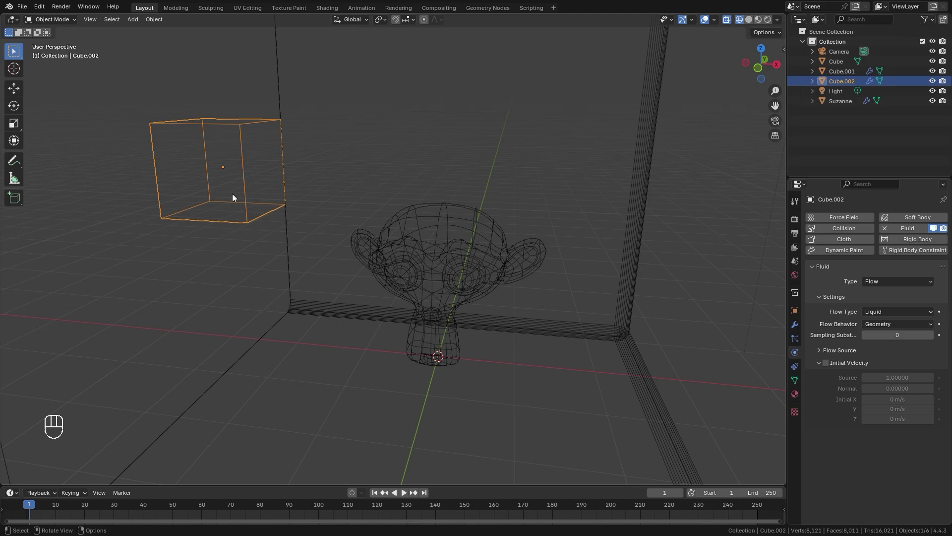
{"action": "middle_click", "coordinate": [333, 199]}
{"action": "left_click_drag", "start_coordinate": [895, 327], "coordinate": [429, 289]}
{"action": "left_click_drag", "start_coordinate": [401, 275], "coordinate": [370, 274]}
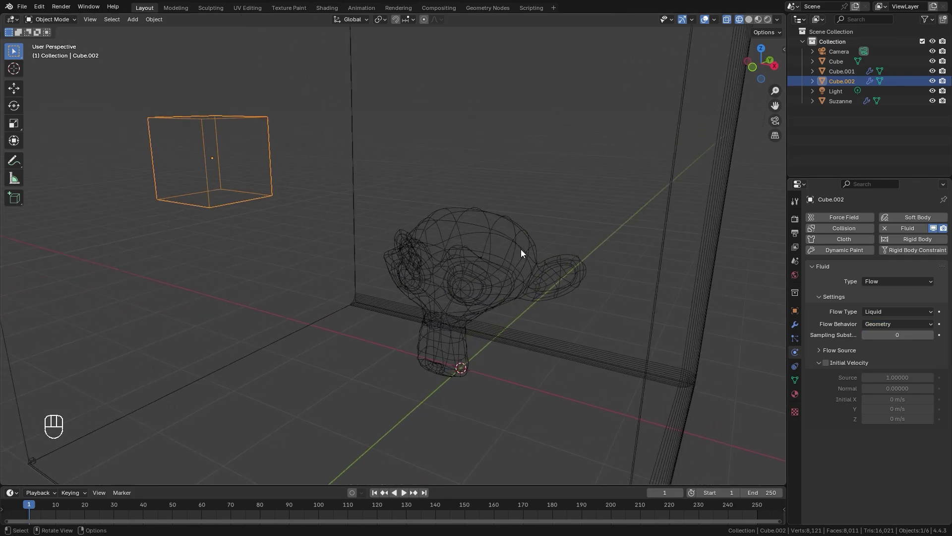
{"action": "left_click", "coordinate": [830, 365]}
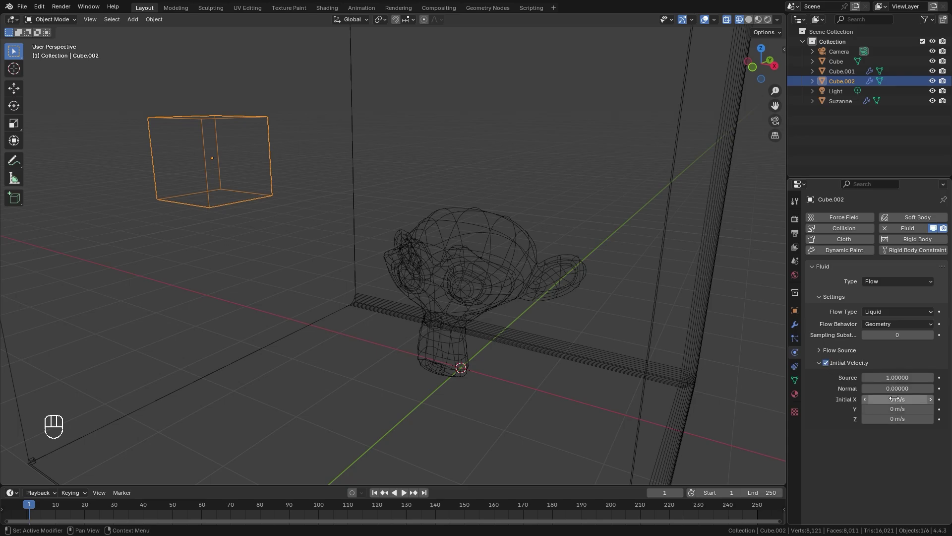
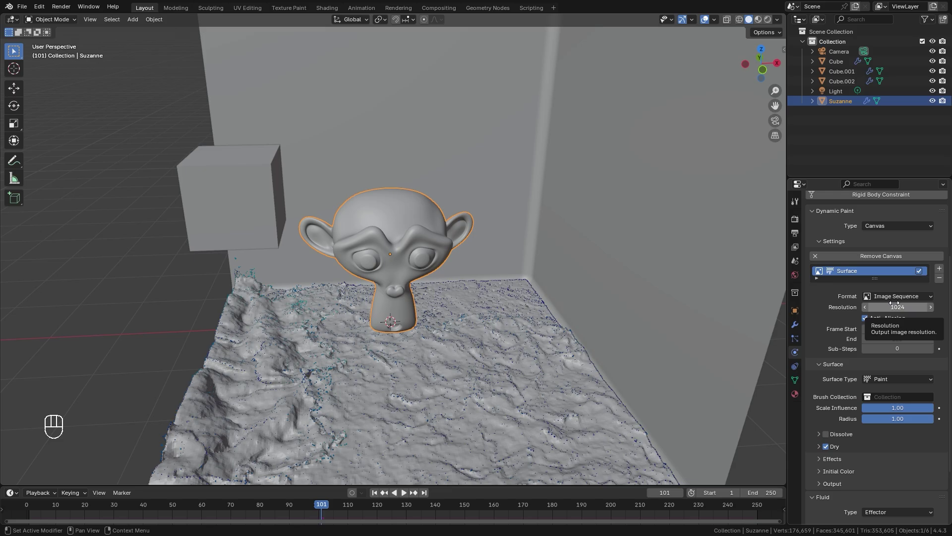
- Set Suzanne's canvas end frame to 200, then select the liquid domain in the room
{"action": "left_click", "coordinate": [897, 333]}
{"action": "key", "text": "KP_0"}
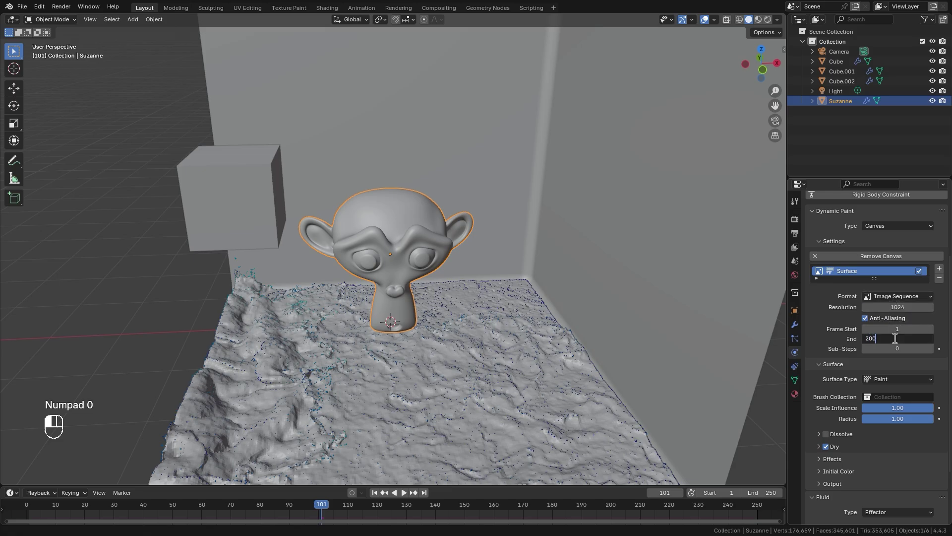
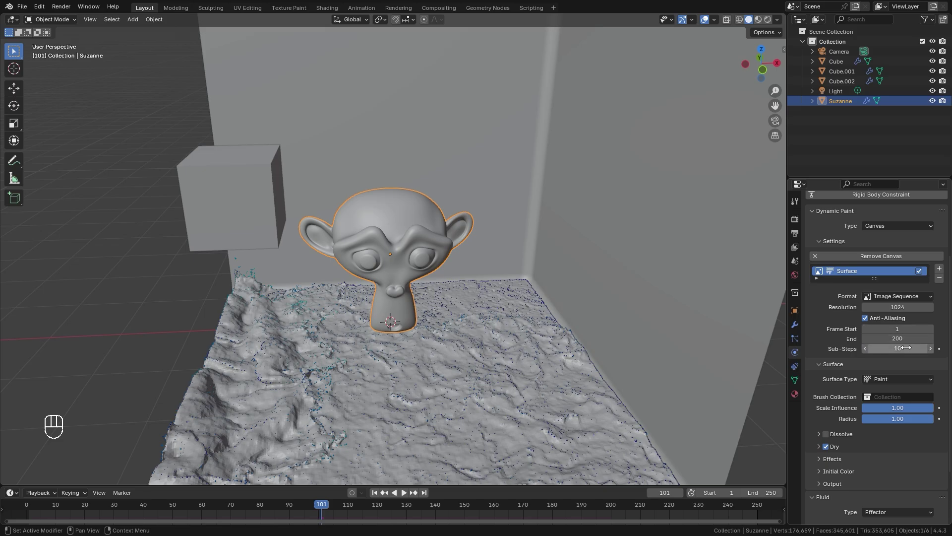
{"action": "left_click", "coordinate": [304, 418]}
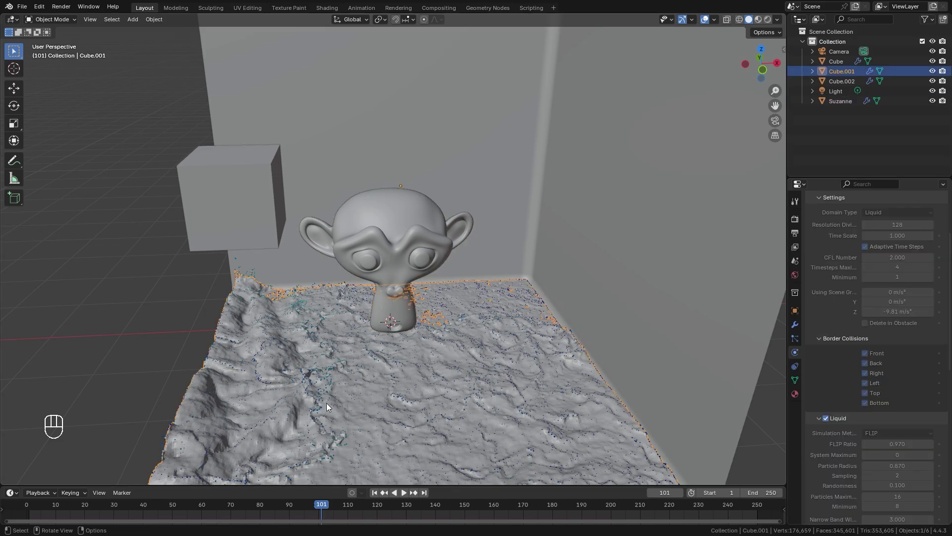
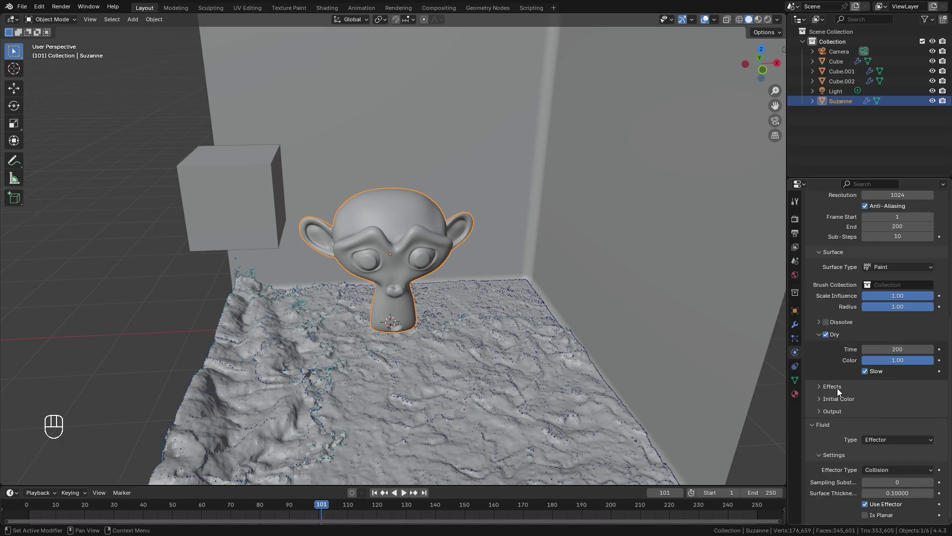
- Review the canvas Effects options, looking at the spread and drip settings without enabling them
{"action": "left_click", "coordinate": [838, 388]}
{"action": "left_click", "coordinate": [843, 402]}
{"action": "left_click_drag", "start_coordinate": [842, 383], "coordinate": [856, 409]}
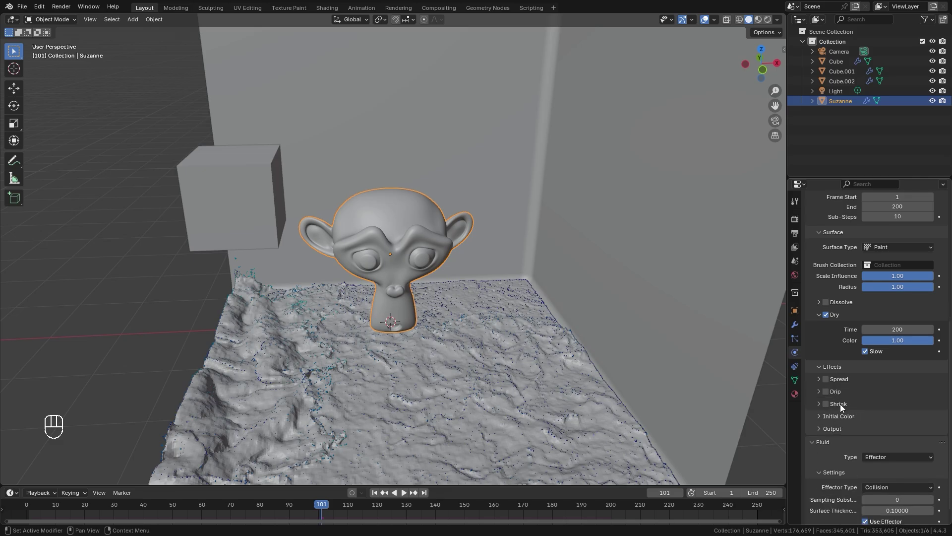
{"action": "left_click", "coordinate": [839, 406]}
{"action": "left_click", "coordinate": [842, 409]}
{"action": "left_click", "coordinate": [840, 370]}
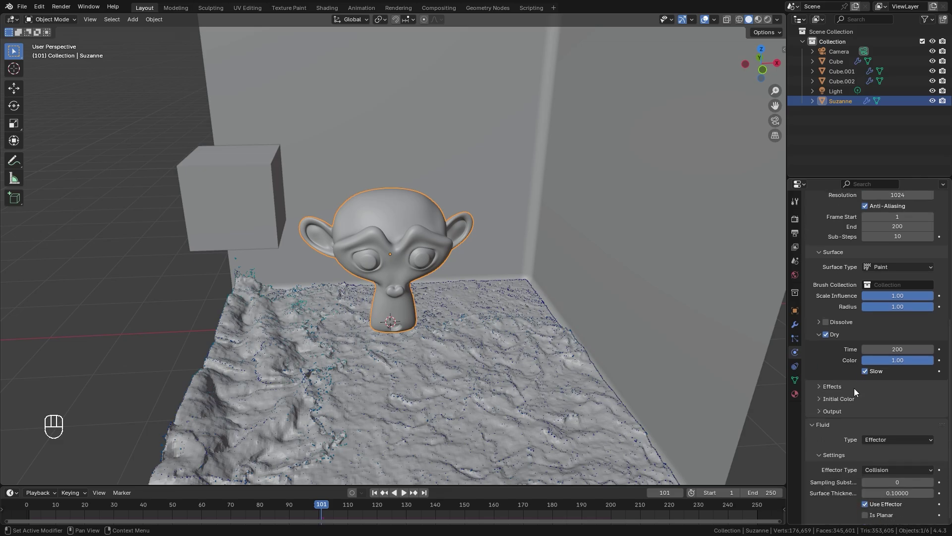
{"action": "left_click", "coordinate": [842, 393]}
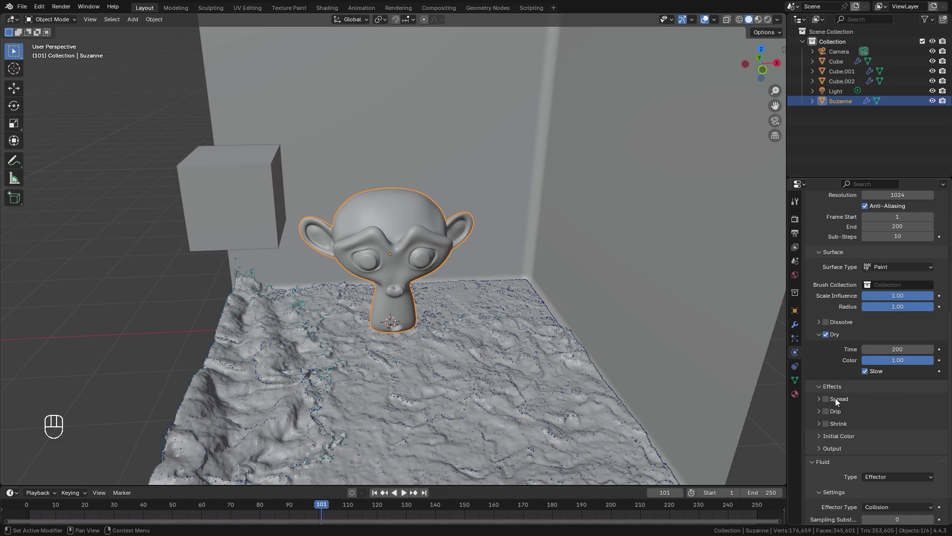
{"action": "left_click", "coordinate": [840, 402]}
{"action": "left_click", "coordinate": [841, 441]}
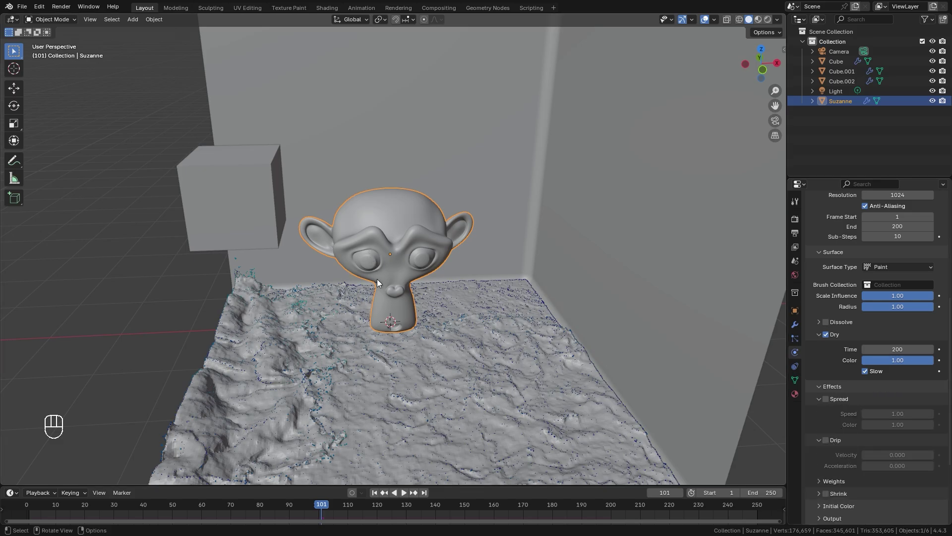
{"action": "left_click_drag", "start_coordinate": [835, 388], "coordinate": [872, 393]}
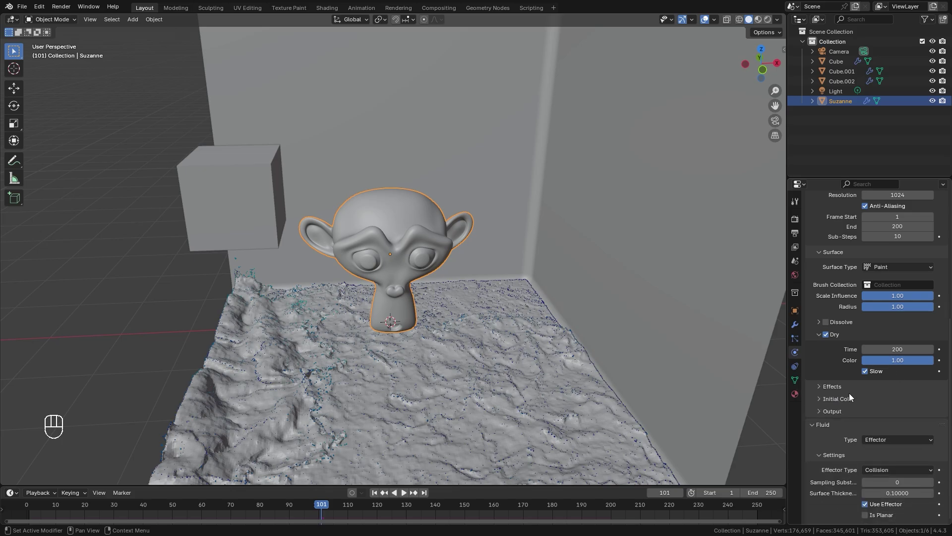
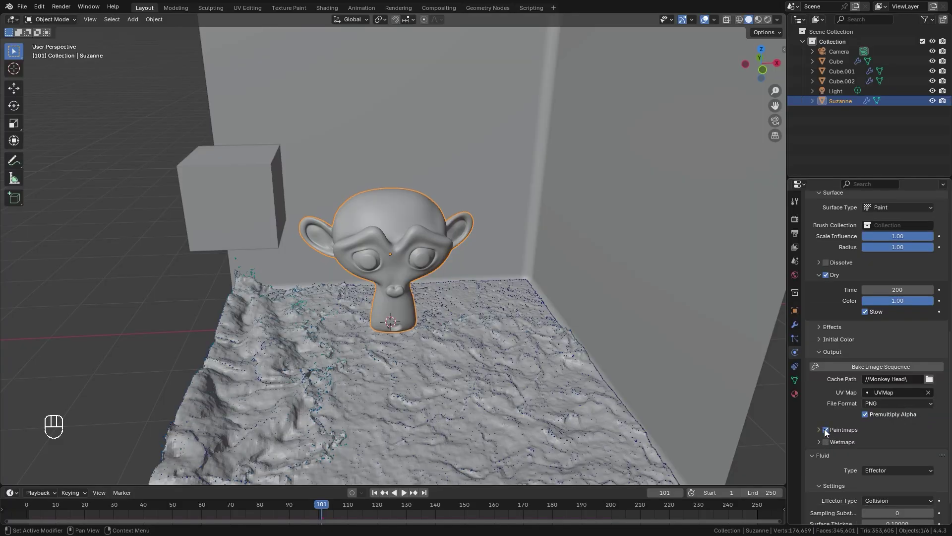
- Turn on paintmap output for Suzanne's canvas and select the liquid domain object
{"action": "left_click", "coordinate": [843, 447]}
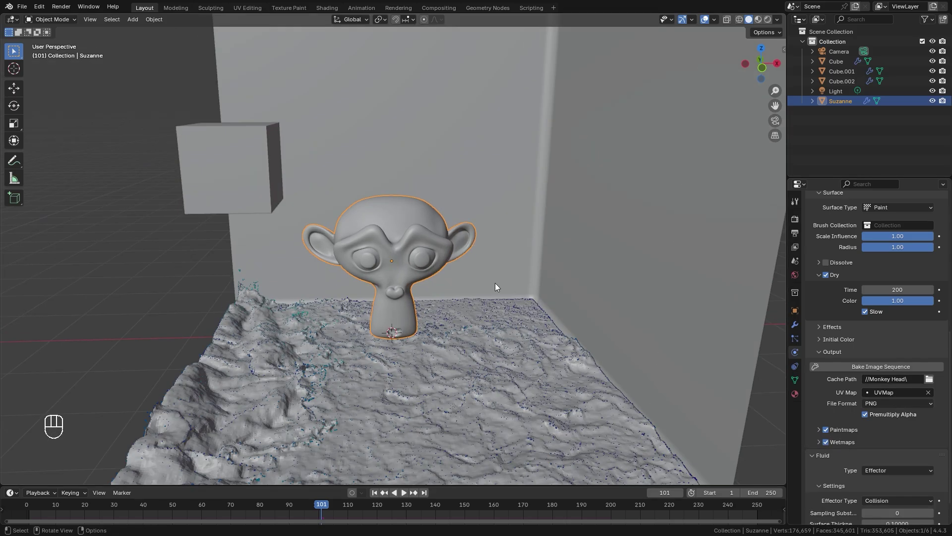
{"action": "left_click", "coordinate": [263, 410]}
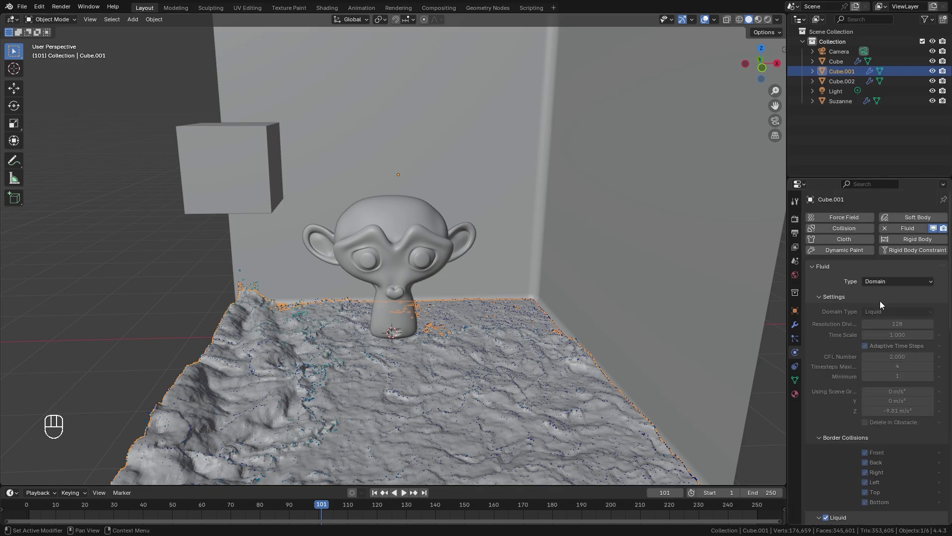
- Add Dynamic Paint to Cube.001 as a Brush painting by mesh volume plus proximity
{"action": "left_click", "coordinate": [827, 270]}
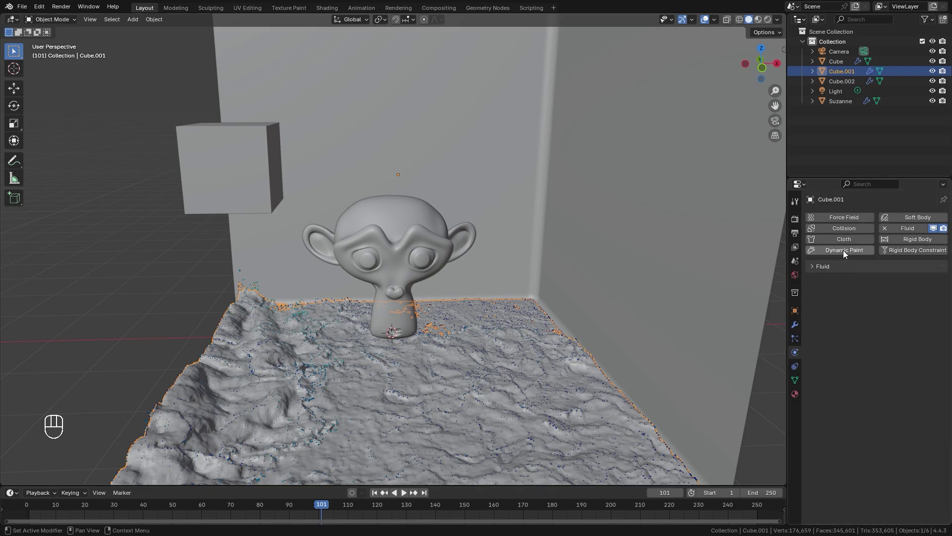
{"action": "left_click", "coordinate": [845, 254]}
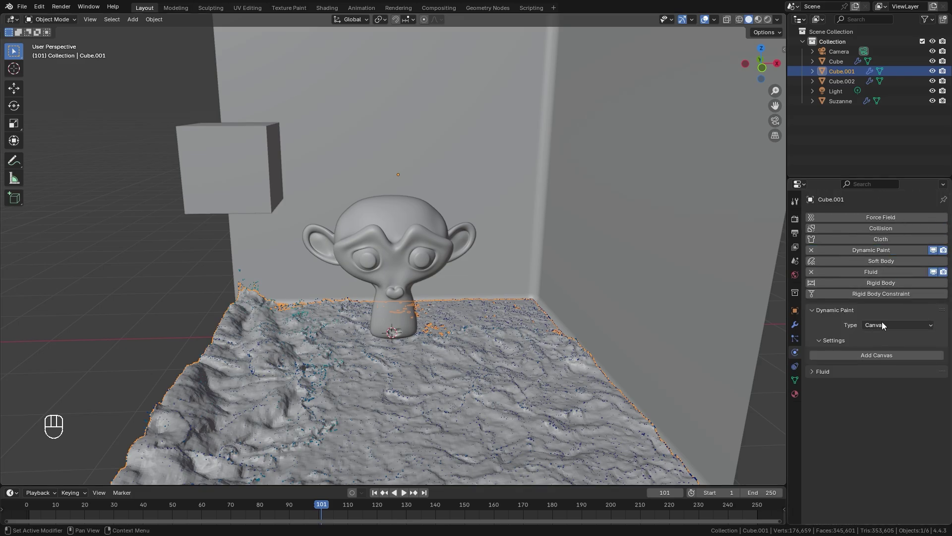
{"action": "left_click_drag", "start_coordinate": [884, 325], "coordinate": [894, 360]}
{"action": "left_click_drag", "start_coordinate": [892, 382], "coordinate": [292, 501]}
{"action": "left_click_drag", "start_coordinate": [154, 510], "coordinate": [216, 355]}
- Inspect the liquid surface up close at an early simulation frame
{"action": "left_click_drag", "start_coordinate": [302, 320], "coordinate": [371, 329]}
{"action": "left_click_drag", "start_coordinate": [346, 267], "coordinate": [374, 325]}
{"action": "left_click_drag", "start_coordinate": [407, 311], "coordinate": [437, 303]}
{"action": "left_click_drag", "start_coordinate": [338, 280], "coordinate": [358, 276]}
{"action": "left_click", "coordinate": [358, 277]}
- Inspect the liquid splash against Suzanne from several angles and select the brush object
{"action": "left_click", "coordinate": [362, 279]}
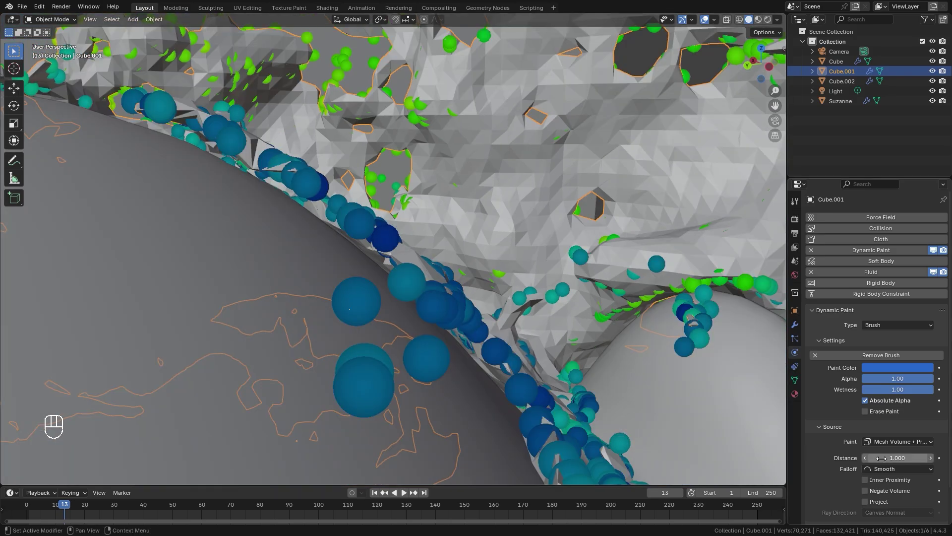
{"action": "left_click_drag", "start_coordinate": [900, 442], "coordinate": [445, 314]}
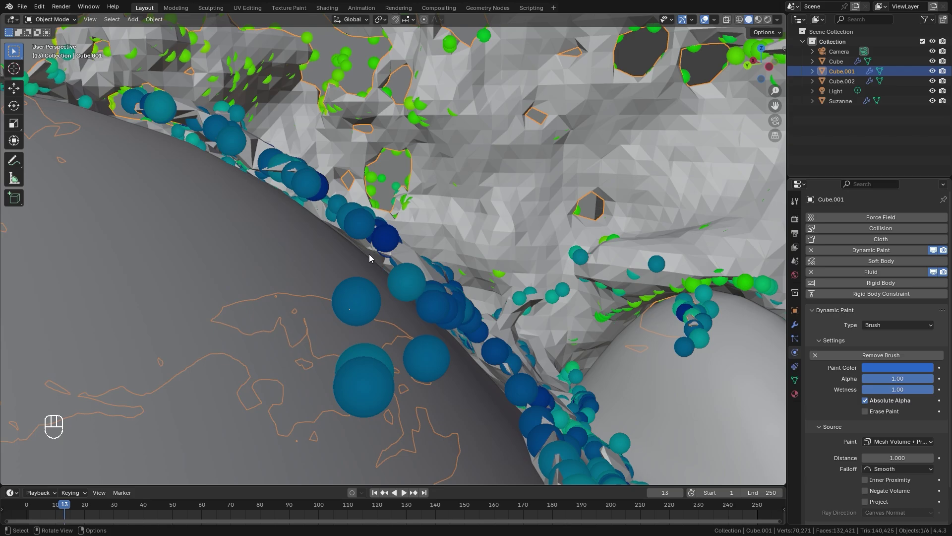
{"action": "left_click_drag", "start_coordinate": [467, 324], "coordinate": [420, 321]}
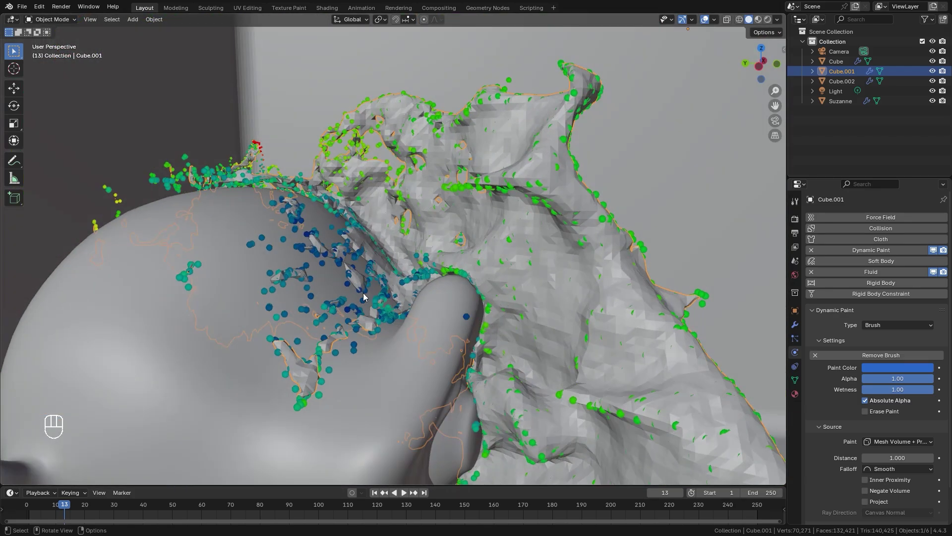
{"action": "left_click_drag", "start_coordinate": [428, 290], "coordinate": [327, 299]}
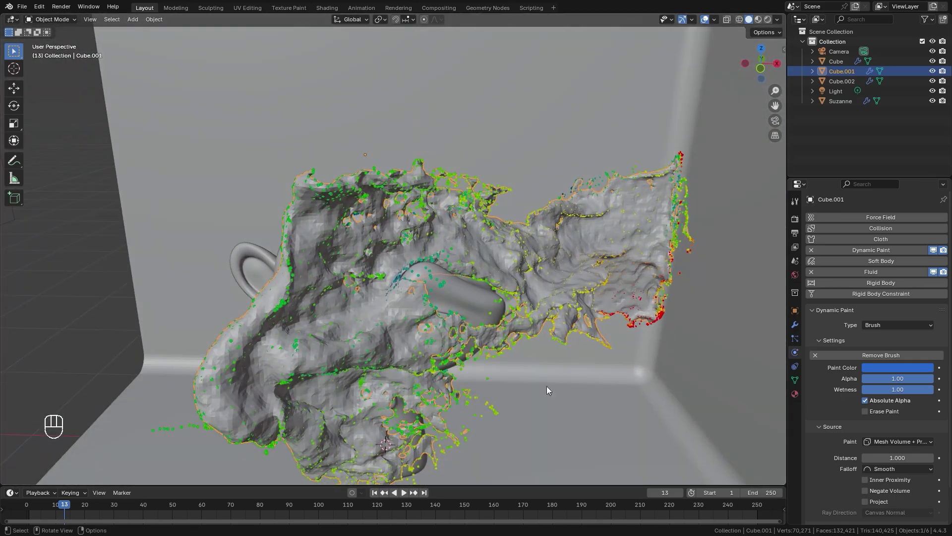
{"action": "left_click", "coordinate": [916, 444]}
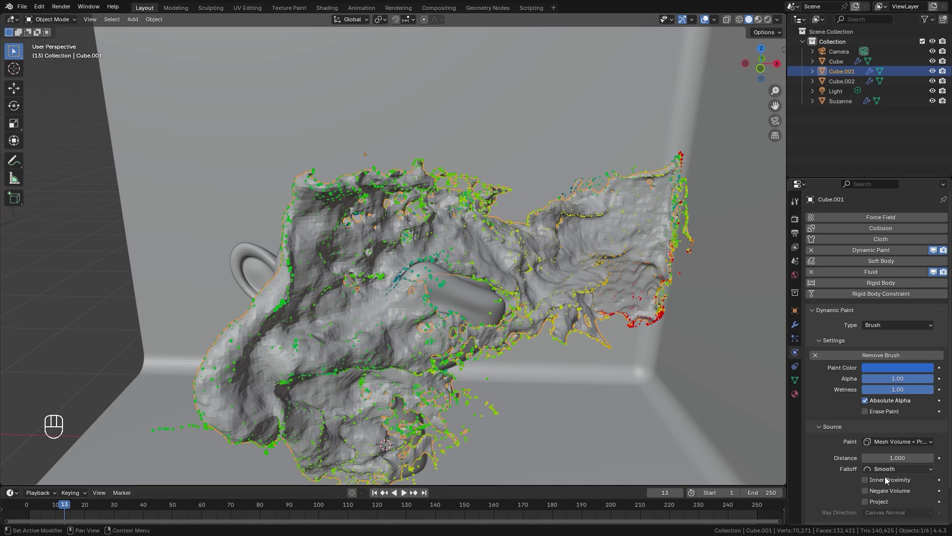
{"action": "left_click_drag", "start_coordinate": [319, 227], "coordinate": [393, 240]}
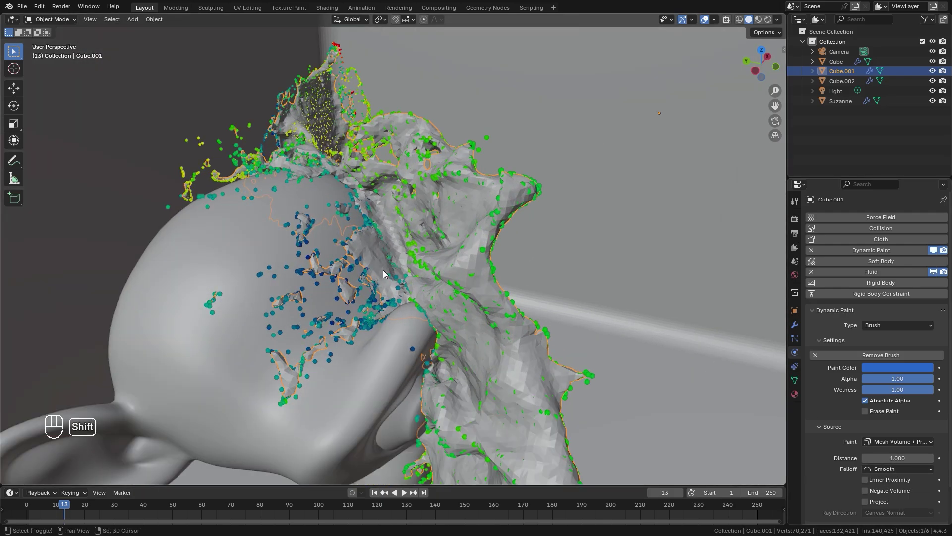
{"action": "left_click", "coordinate": [371, 276]}
{"action": "left_click", "coordinate": [295, 271]}
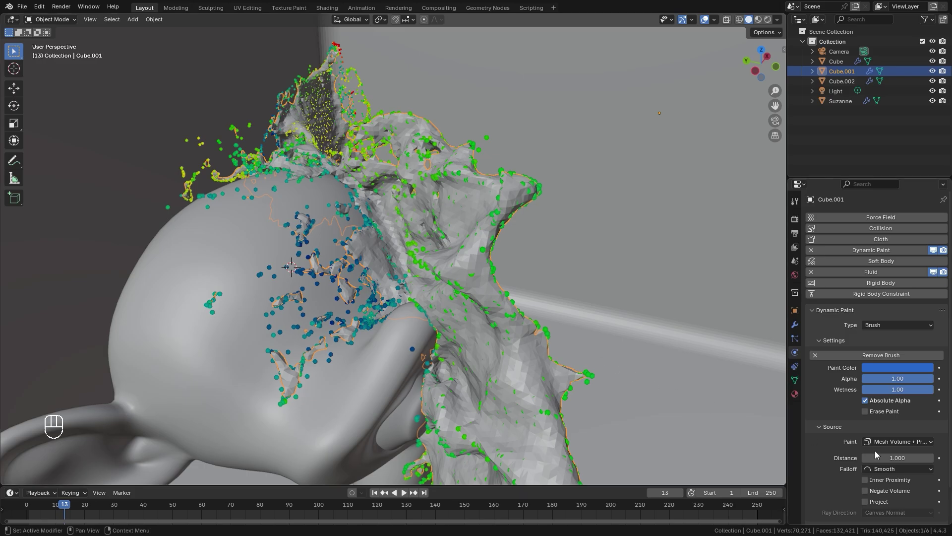
- Set the liquid brush paint distance to 0.040 with Constant falloff
{"action": "left_click_drag", "start_coordinate": [904, 455], "coordinate": [816, 441]}
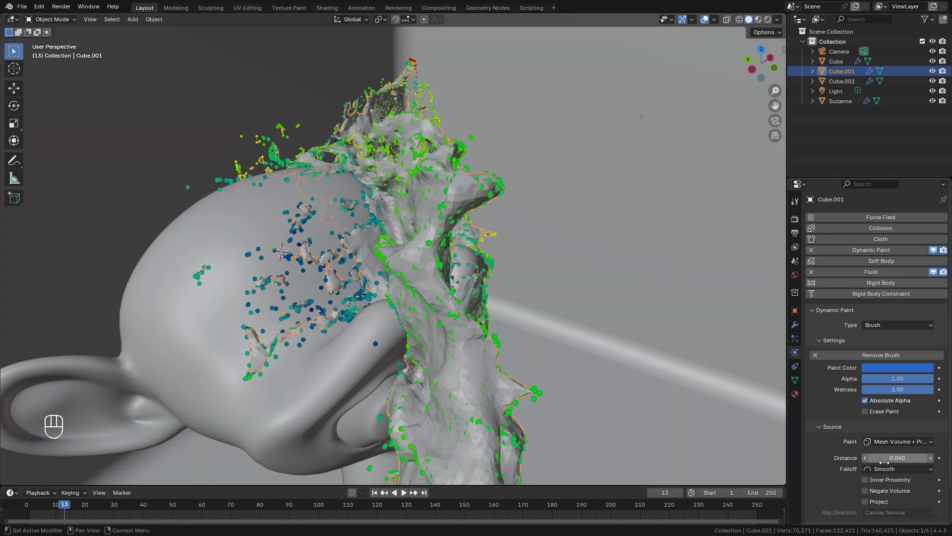
{"action": "left_click_drag", "start_coordinate": [896, 473], "coordinate": [649, 385]}
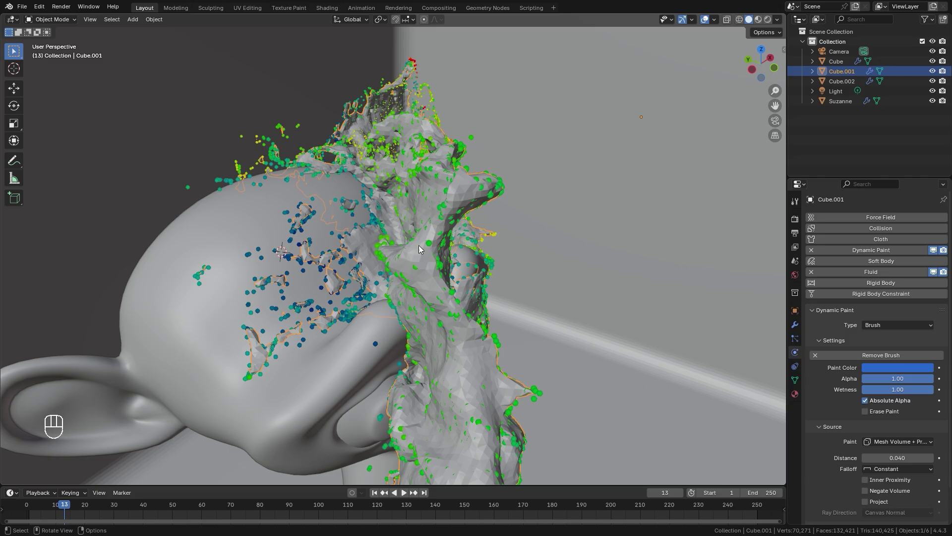
- Select the room walls and add Suzanne to the selection for data linking
{"action": "left_click_drag", "start_coordinate": [297, 337], "coordinate": [323, 320]}
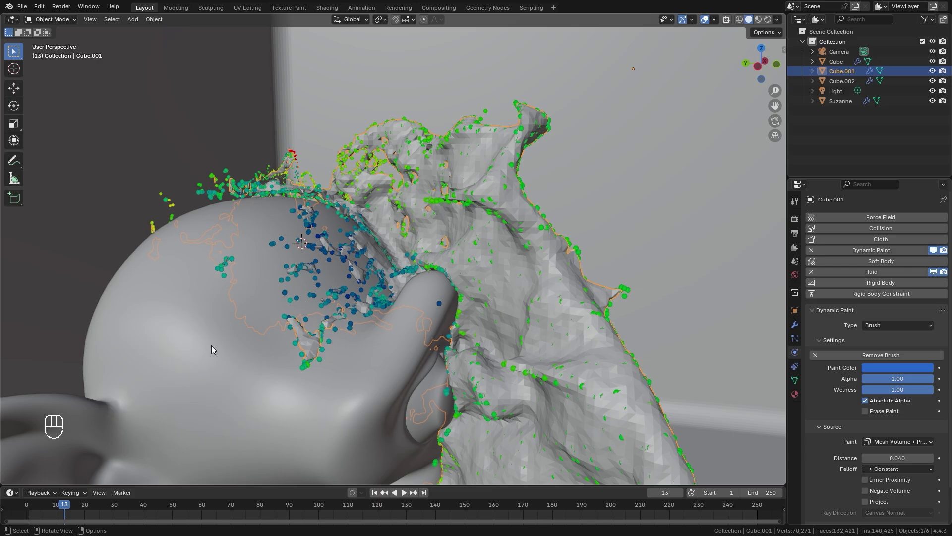
{"action": "left_click_drag", "start_coordinate": [182, 318], "coordinate": [302, 296]}
{"action": "left_click_drag", "start_coordinate": [441, 299], "coordinate": [400, 297]}
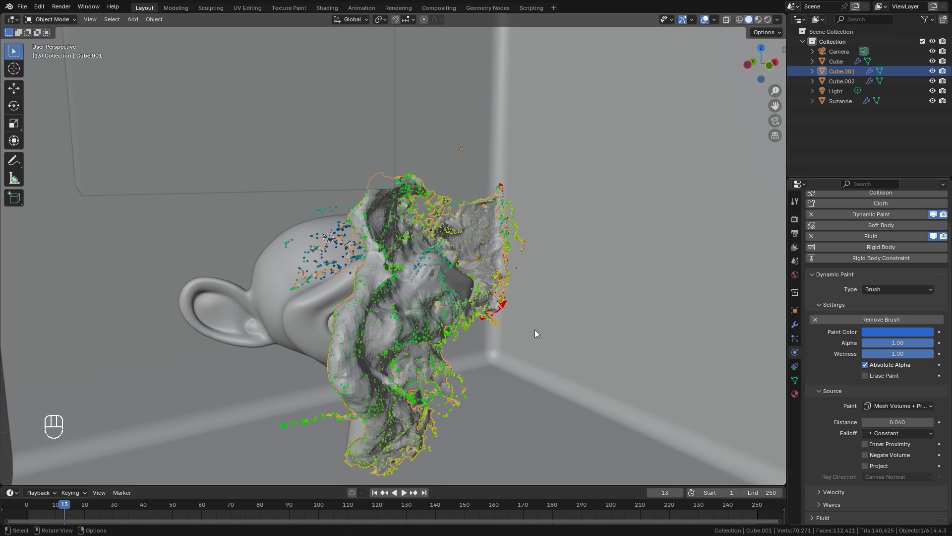
{"action": "left_click_drag", "start_coordinate": [399, 321], "coordinate": [502, 400]}
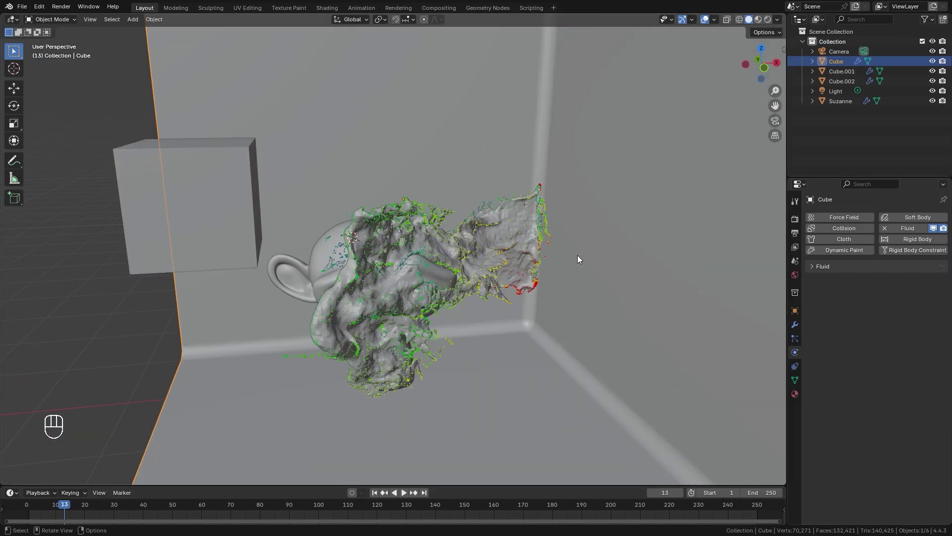
{"action": "left_click", "coordinate": [321, 253]}
- Copy Suzanne's modifiers onto the walls via Ctrl+L and review the walls' modifier stack
{"action": "key", "text": "ctrl+l"}
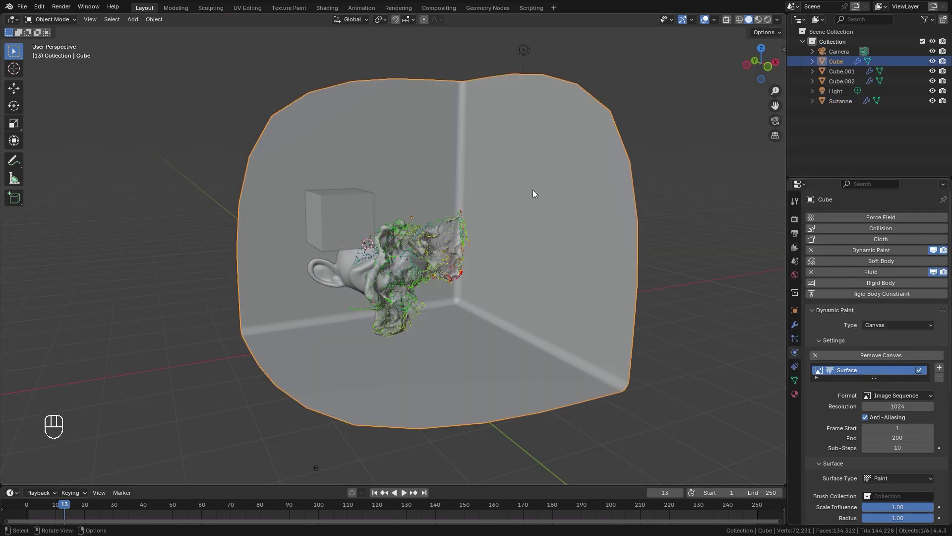
{"action": "middle_click", "coordinate": [528, 255]}
{"action": "left_click", "coordinate": [800, 325]}
{"action": "left_click", "coordinate": [930, 237]}
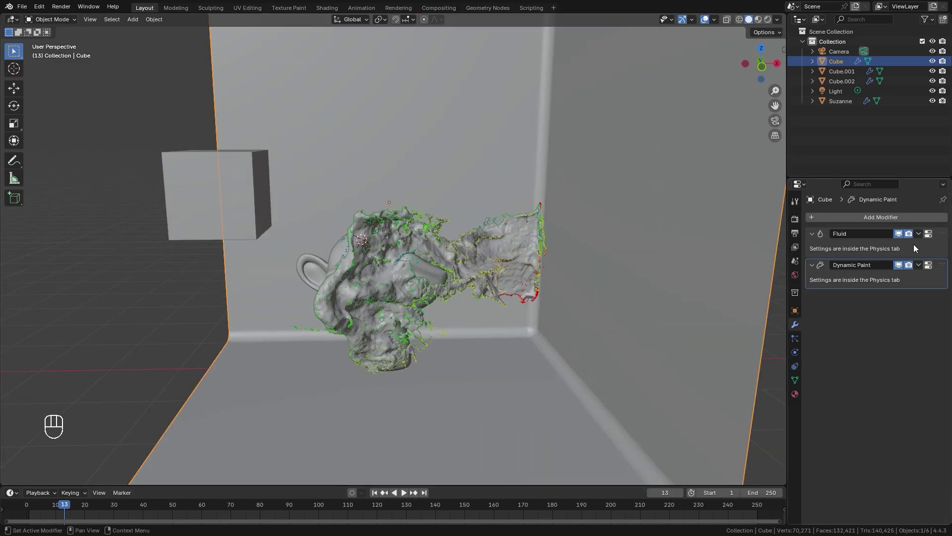
{"action": "left_click_drag", "start_coordinate": [585, 295], "coordinate": [605, 296]}
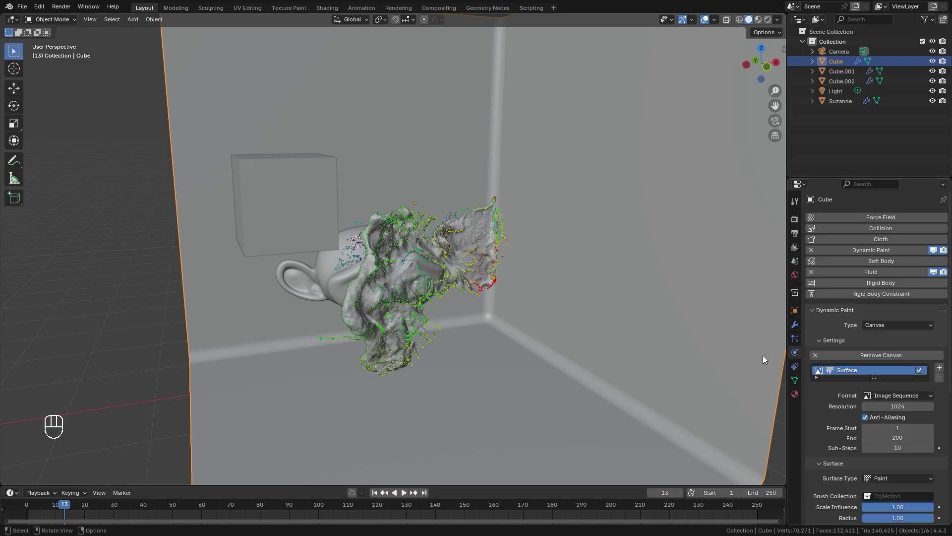
- Save the project as Paint Splatter Tutorial2.blend
{"action": "middle_click", "coordinate": [527, 336]}
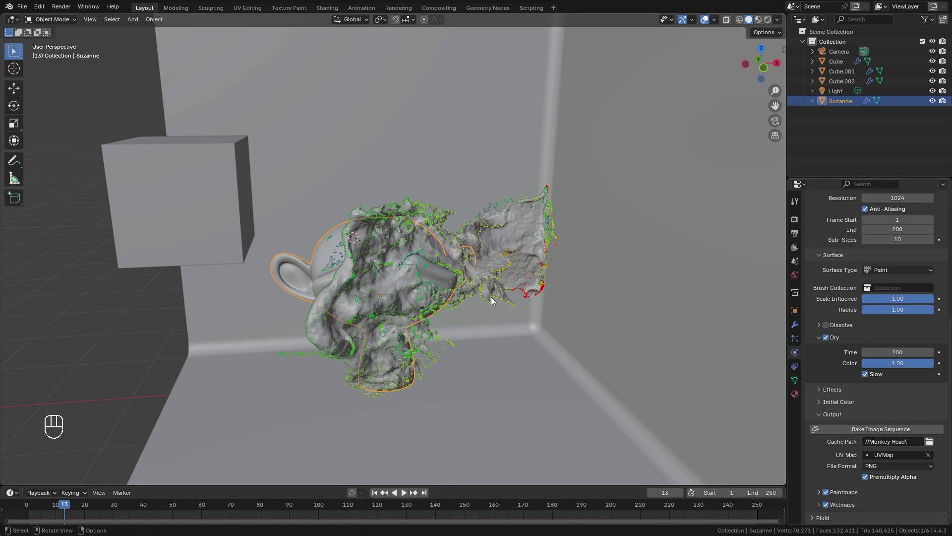
{"action": "key", "text": "ctrl+s"}
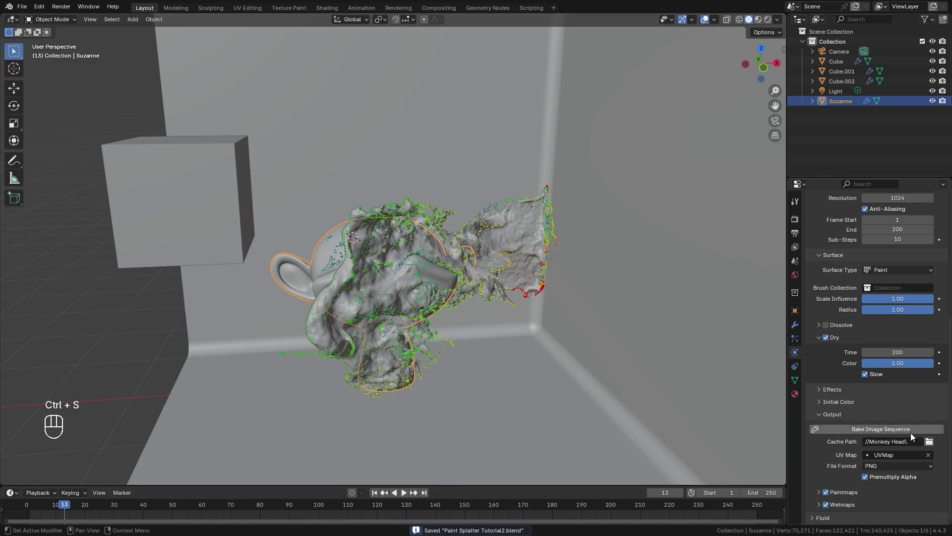
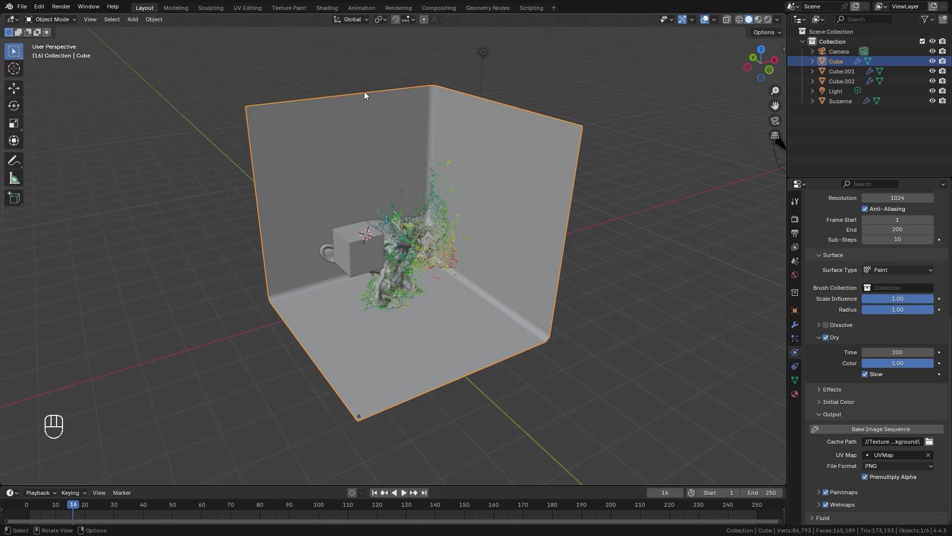
- Select the walls, enter Edit Mode and bring up the UV unwrapping options for the whole mesh
{"action": "left_click_drag", "start_coordinate": [361, 142], "coordinate": [345, 128]}
{"action": "left_click", "coordinate": [373, 142]}
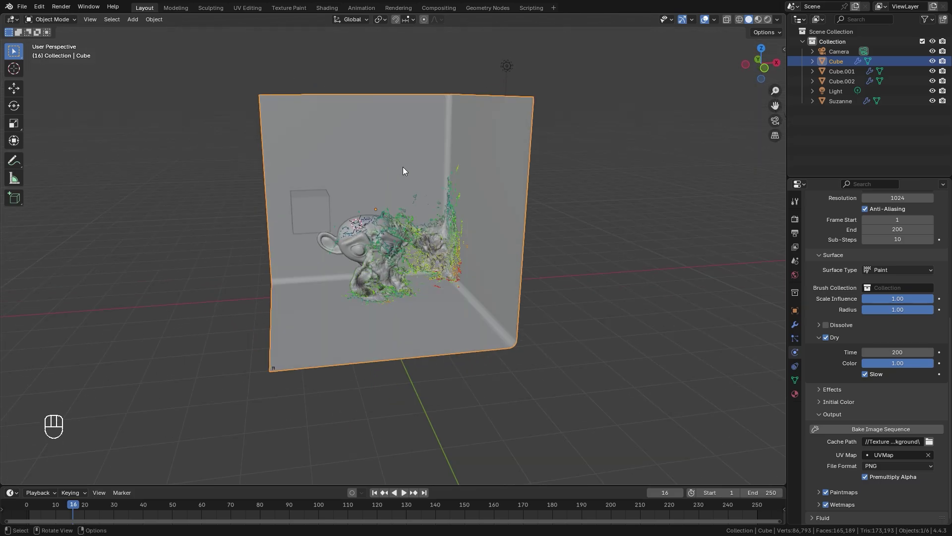
{"action": "key", "text": "Tab"}
{"action": "key", "text": "a"}
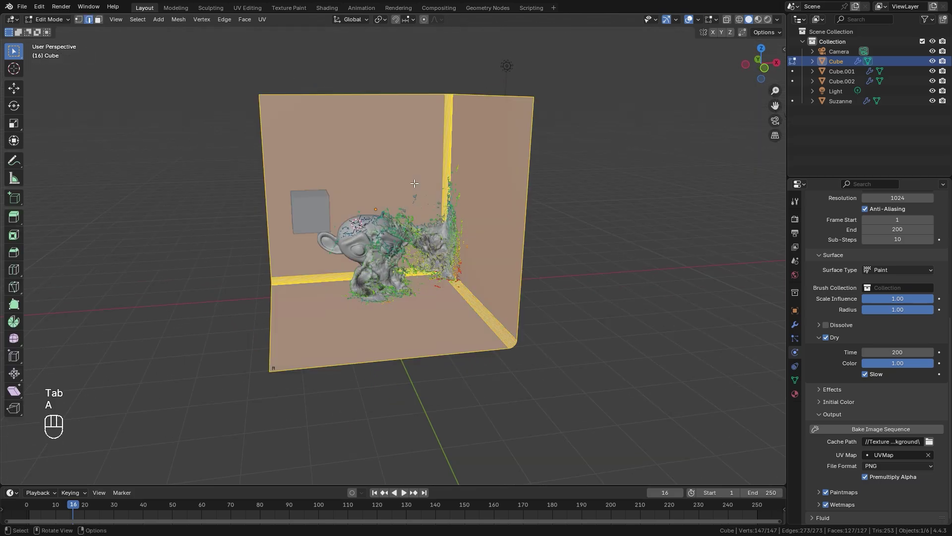